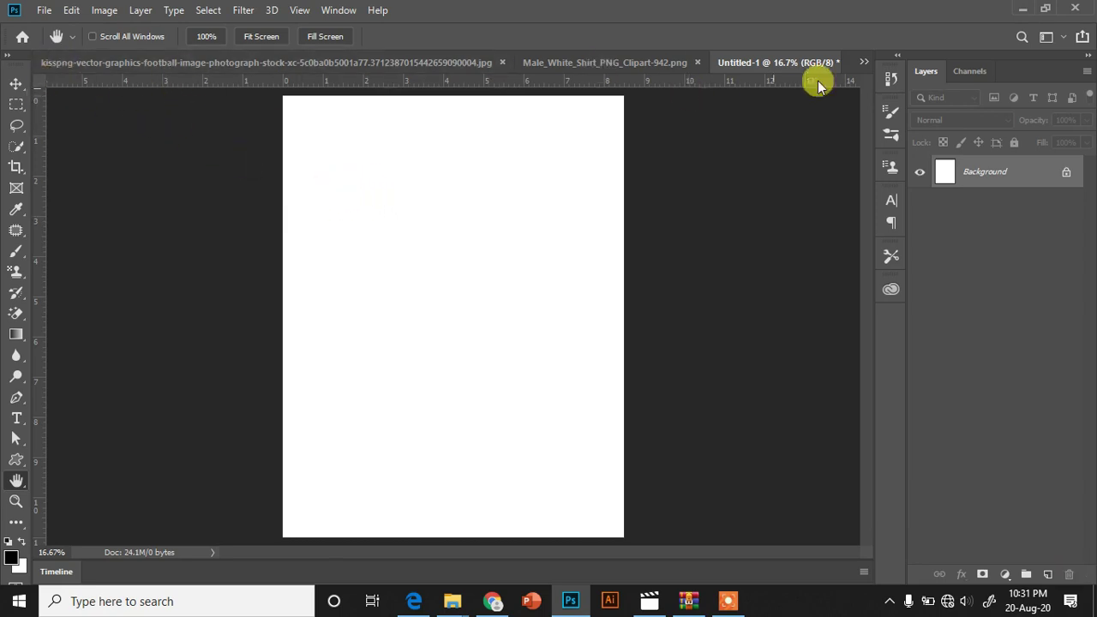
# - Copy the football splash graphic into Untitled-1 as a new layer near the centre
pyautogui.click(870, 70)
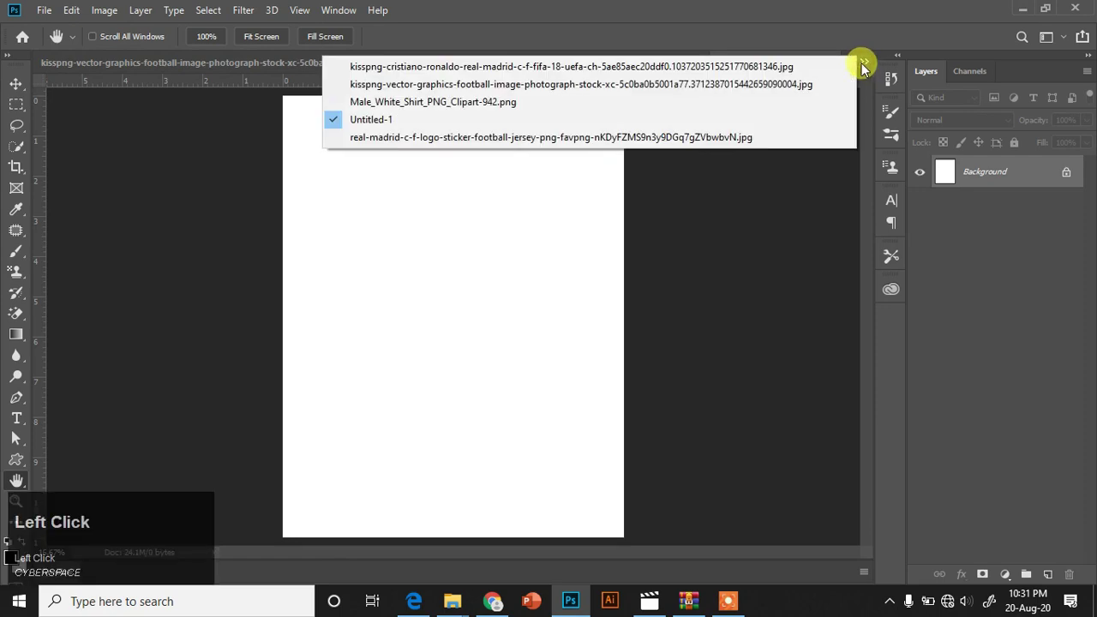
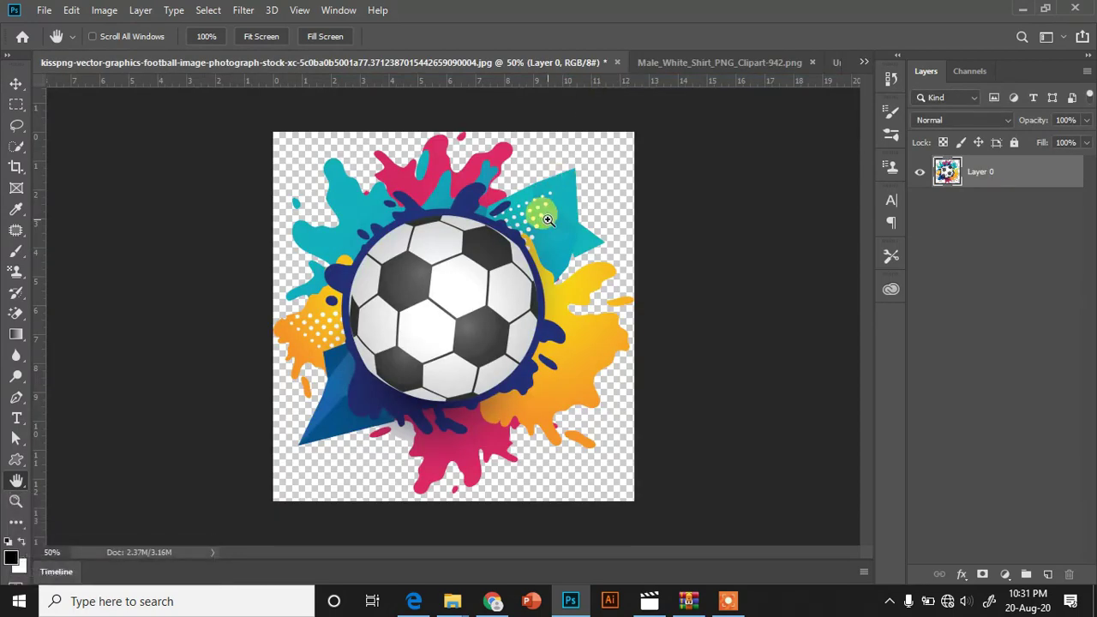
pyautogui.press('ctrl+c')
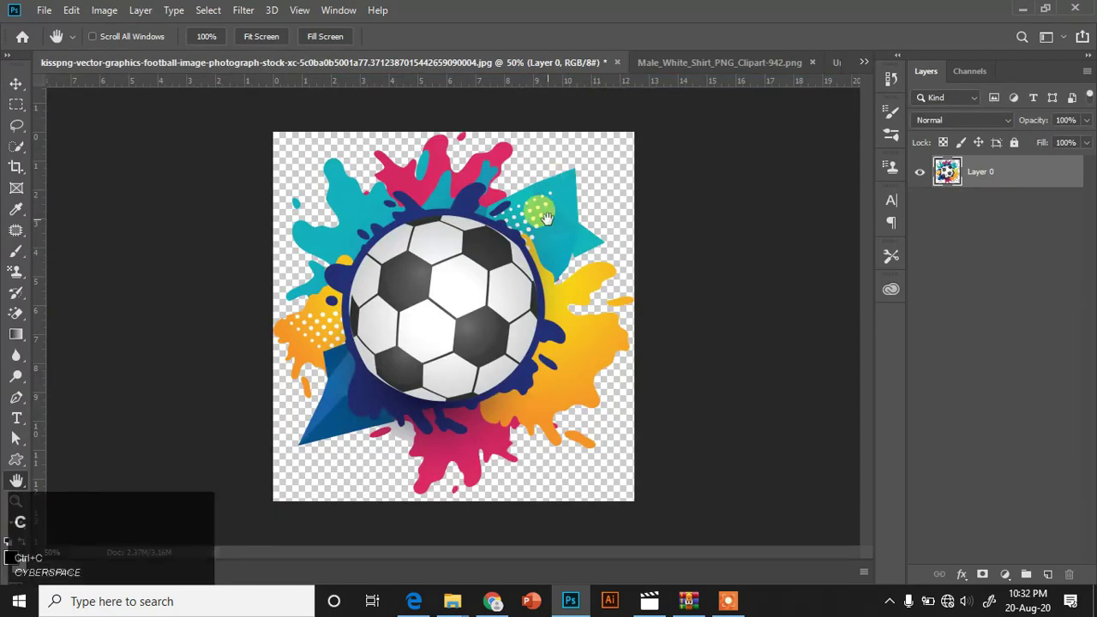
pyautogui.click(872, 70)
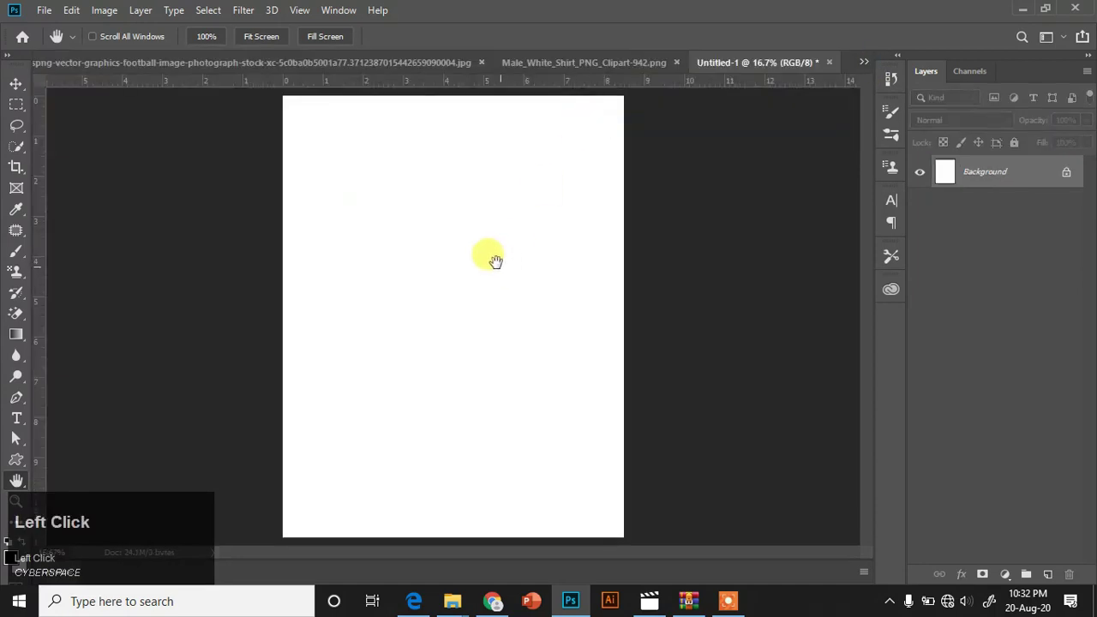
pyautogui.press('ctrl+v')
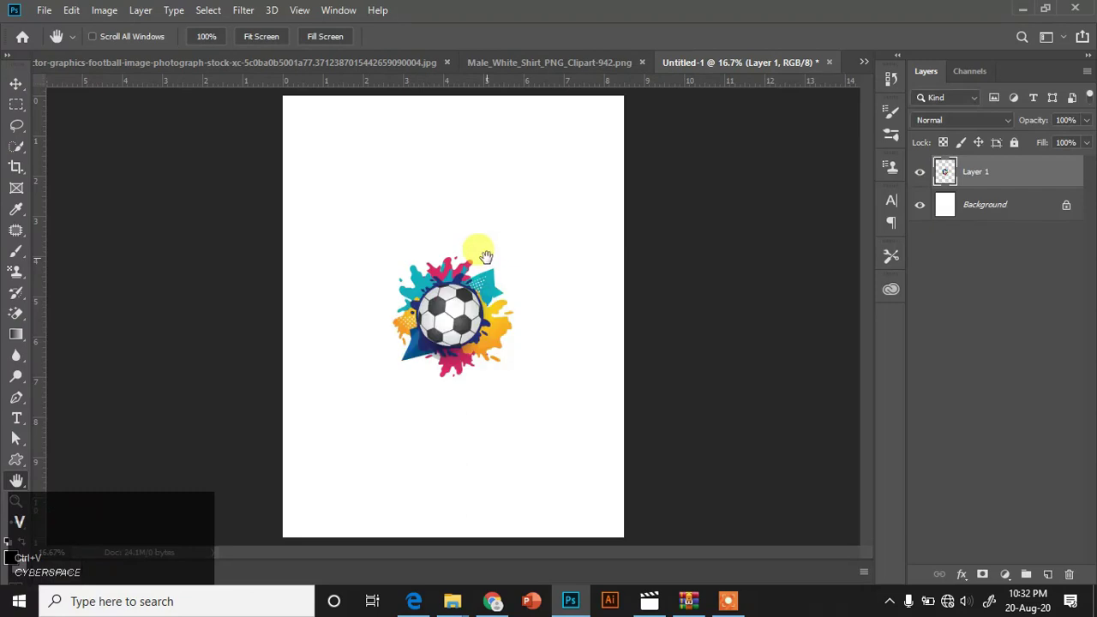
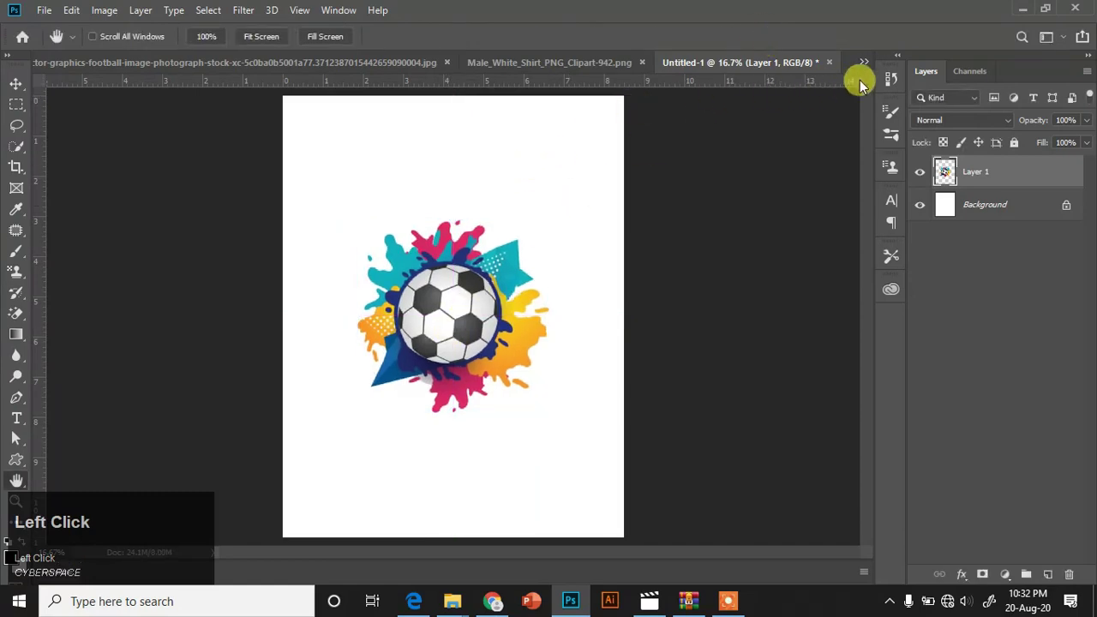
# - Paste the Ronaldo cutout over the splash and enlarge it to cover most of the page
pyautogui.click(872, 72)
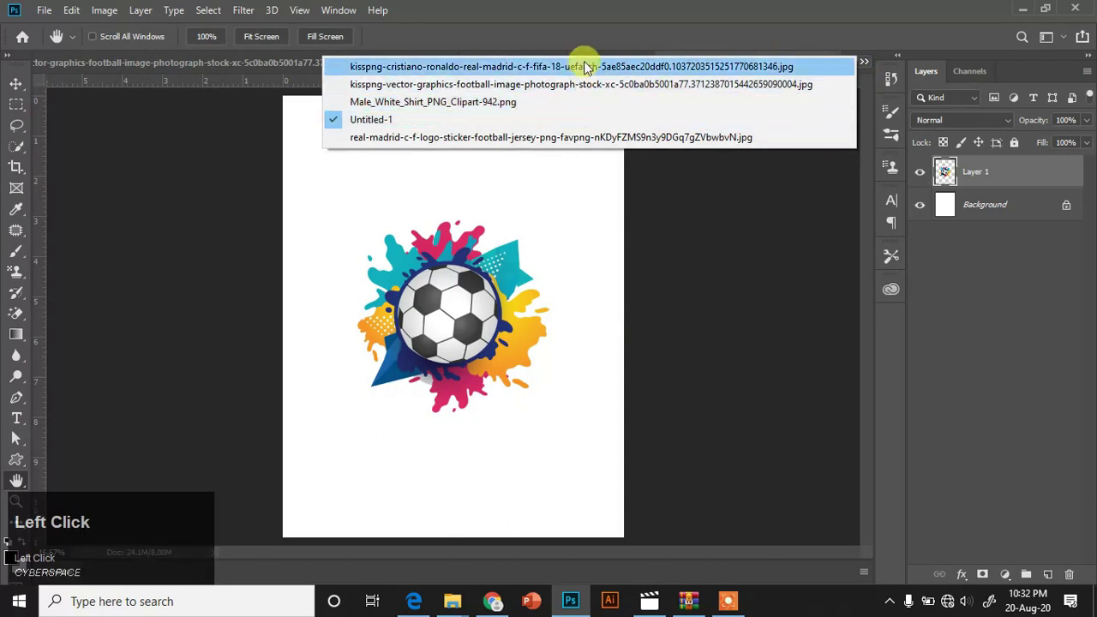
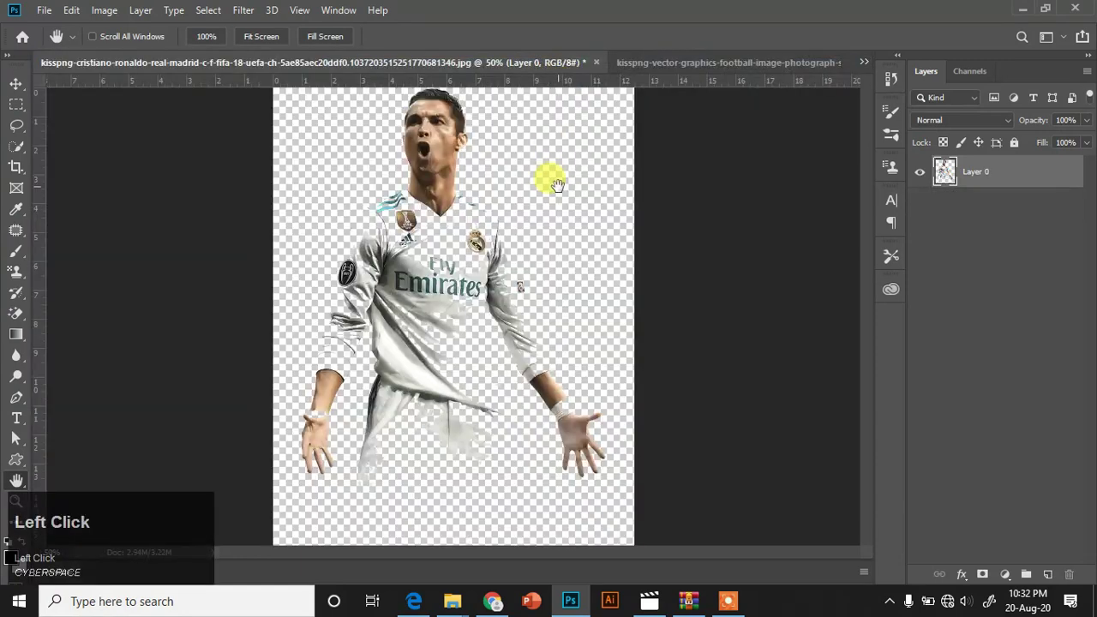
pyautogui.press('ctrl+c')
pyautogui.click(872, 71)
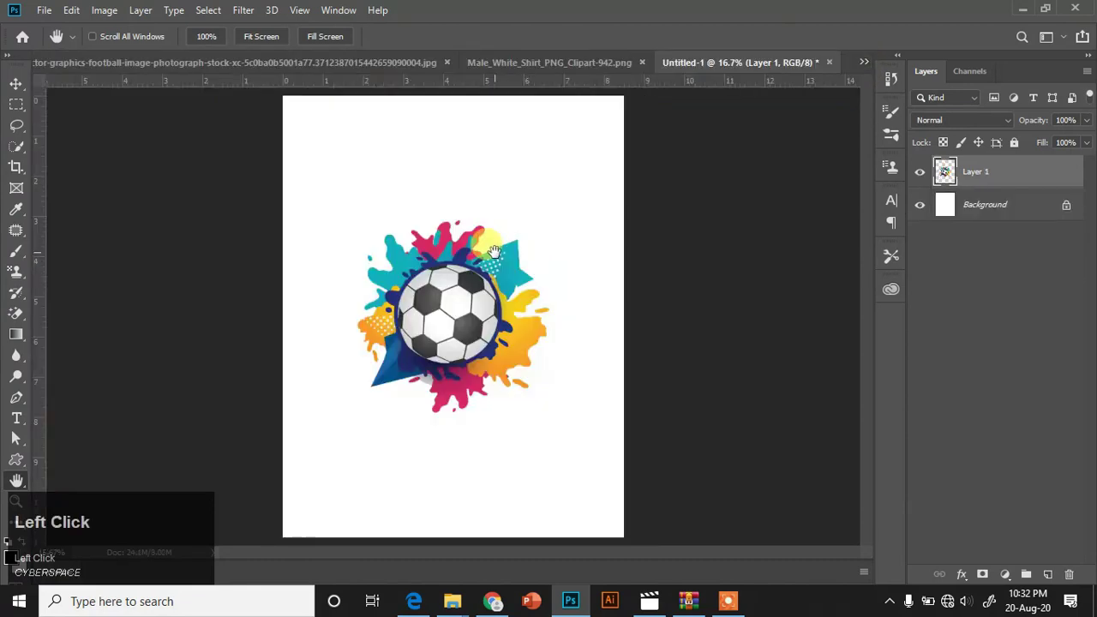
pyautogui.press('ctrl+v')
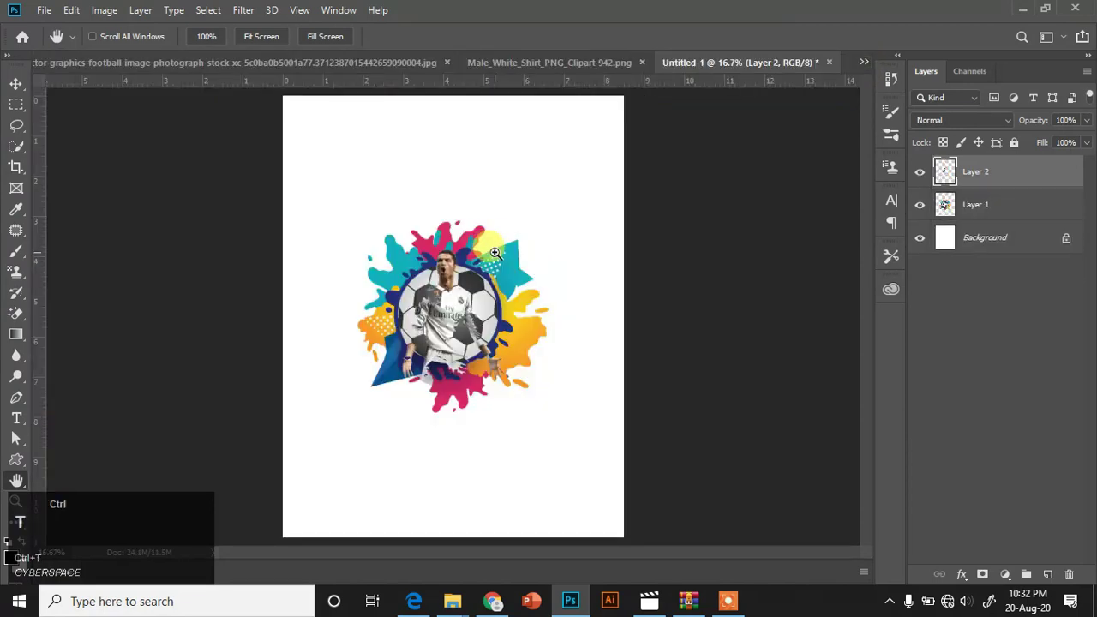
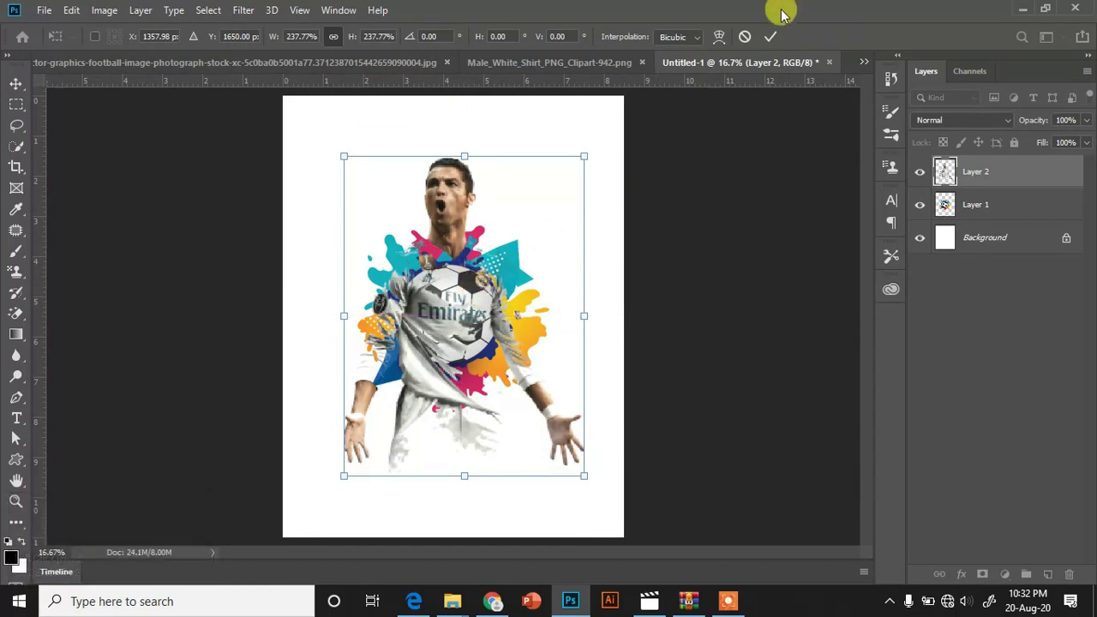
pyautogui.click(779, 43)
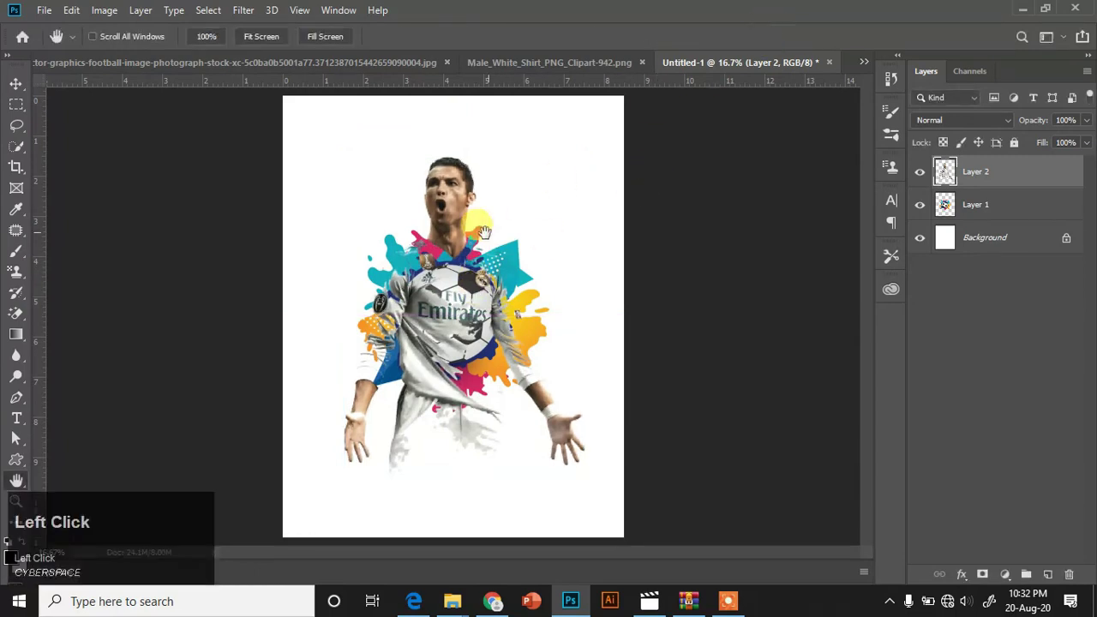
pyautogui.click(976, 206)
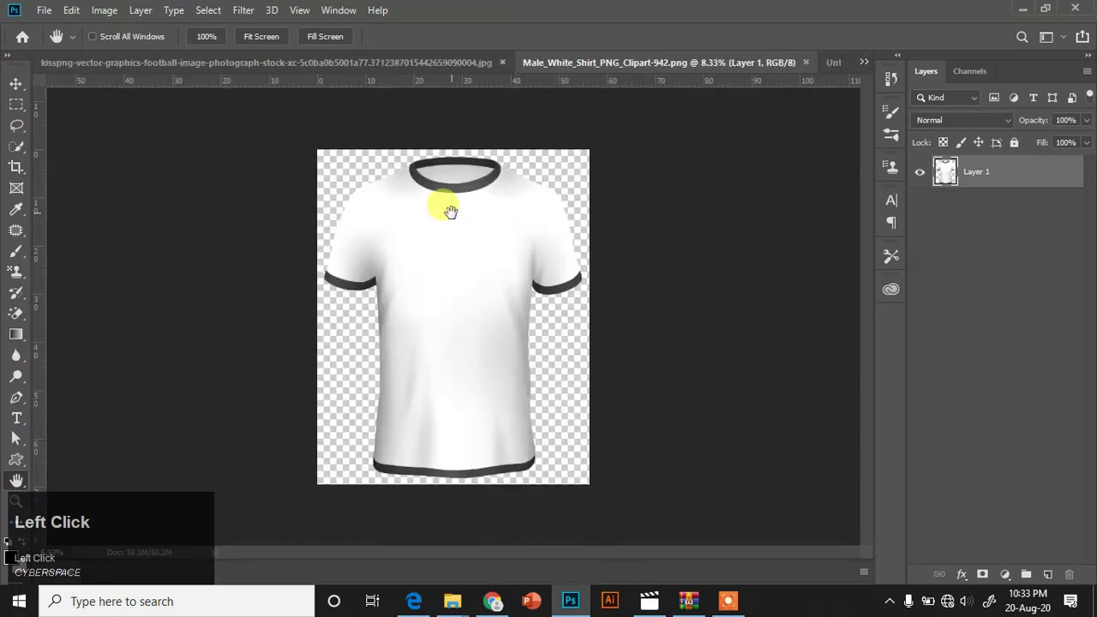
# - Paste the white T-shirt into Untitled-1 and move its layer beneath the print layers
pyautogui.click(471, 325)
pyautogui.press('ctrl+c')
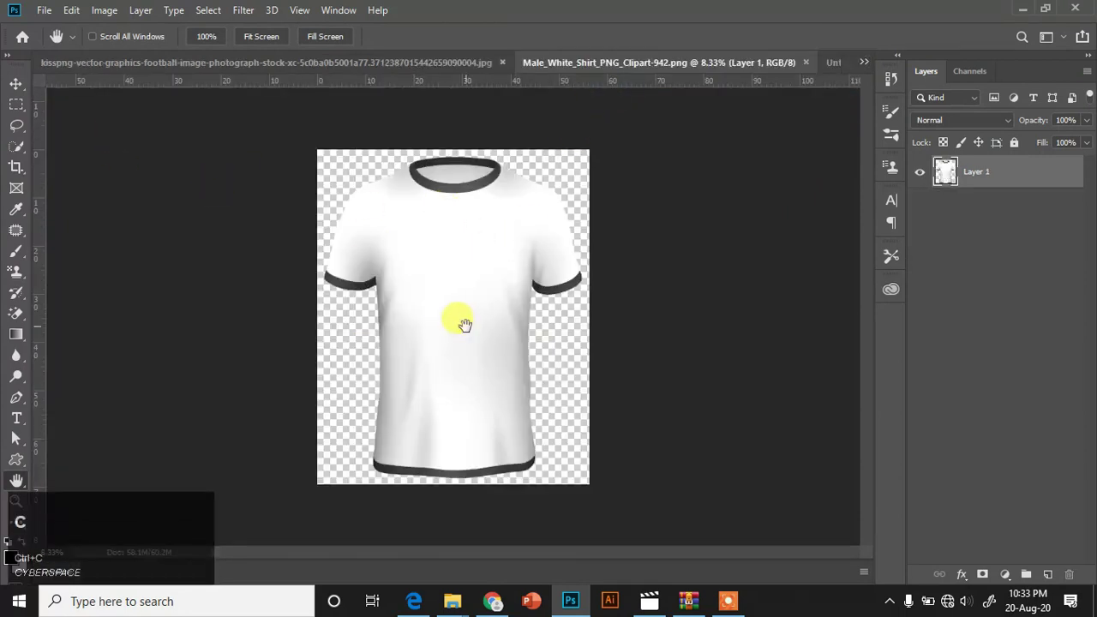
pyautogui.click(869, 68)
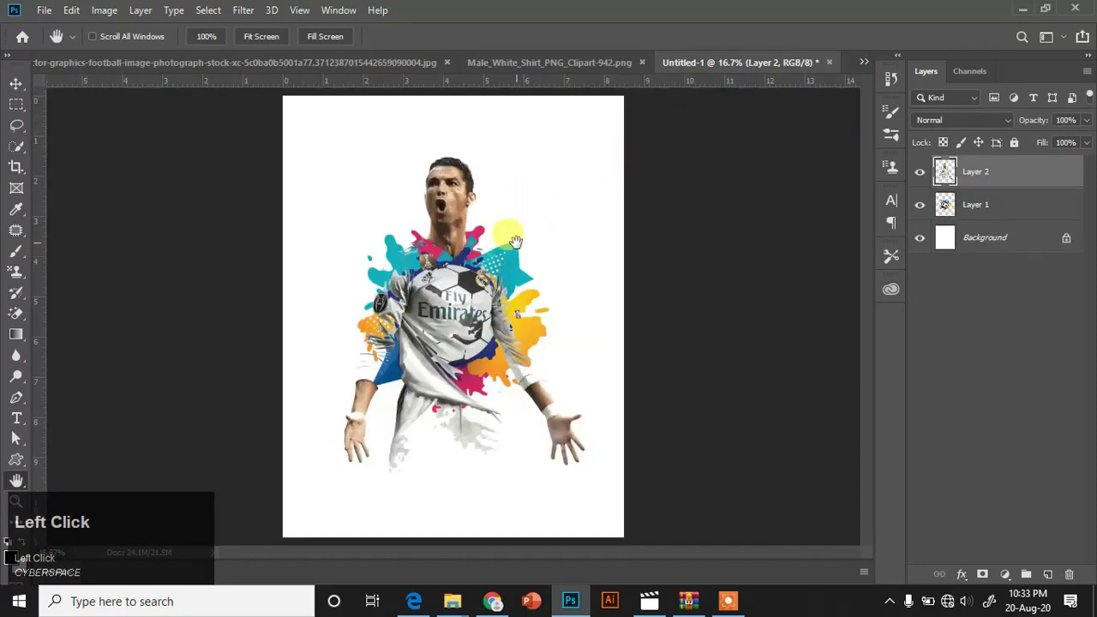
pyautogui.press('ctrl+v')
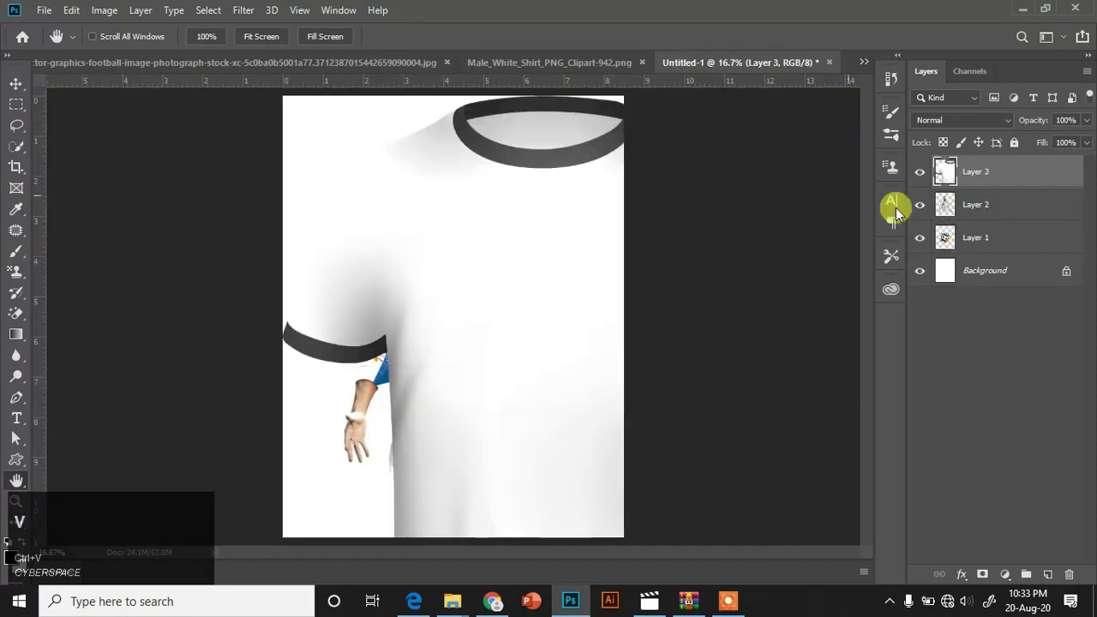
pyautogui.moveTo(1029, 181); pyautogui.dragTo(876, 234)
# - Hide the Ronaldo and splash layers and shrink the shirt to fit the page
pyautogui.click(922, 206)
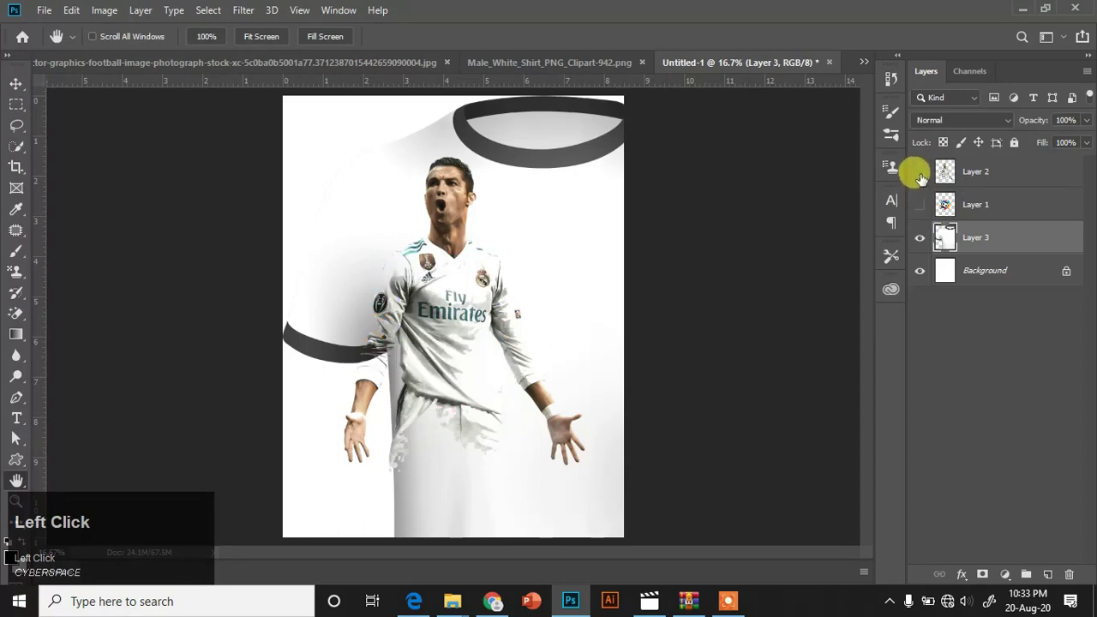
pyautogui.press('ctrl+t')
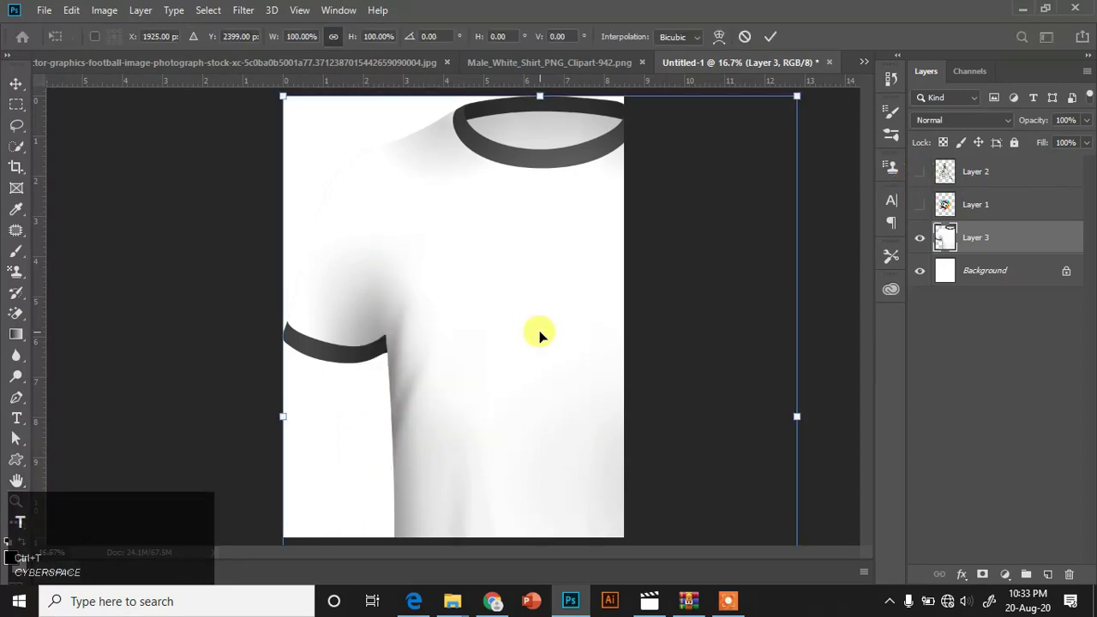
pyautogui.press('ctrl+-')
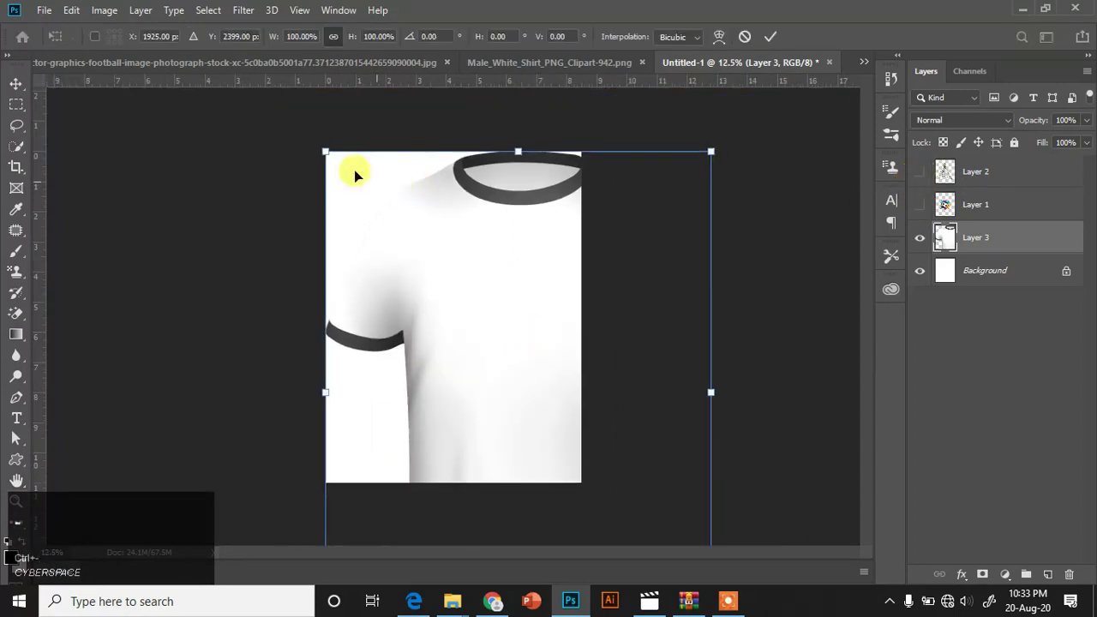
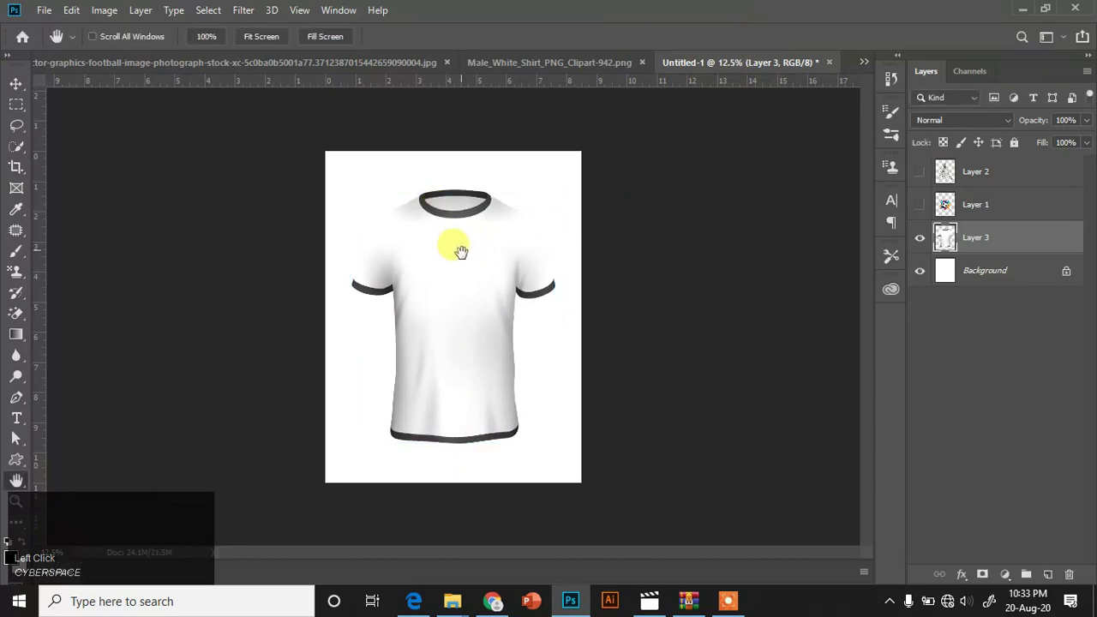
pyautogui.press('ctrl+=')
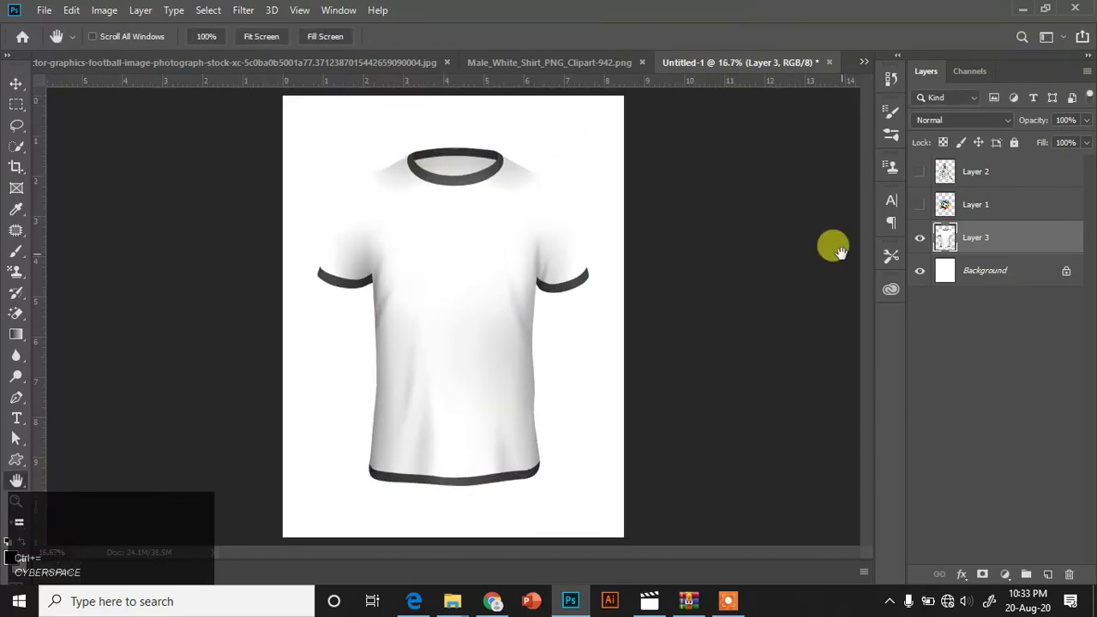
# - Show both print layers, clip them to the shirt and resize them together onto the shirt front
pyautogui.click(919, 207)
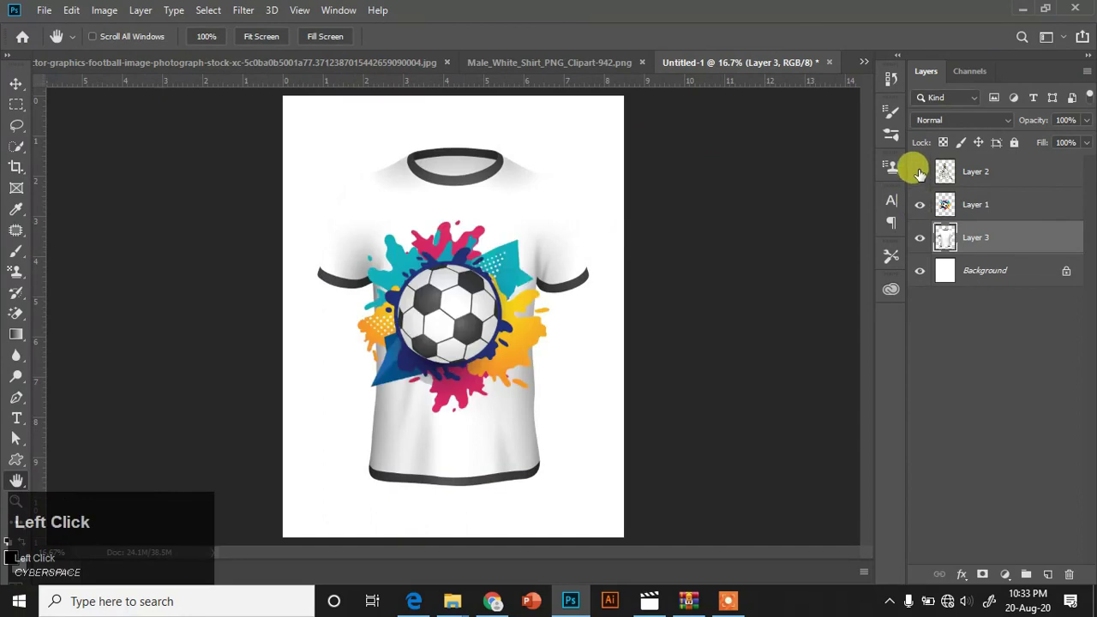
pyautogui.click(992, 209)
pyautogui.rightClick(999, 209)
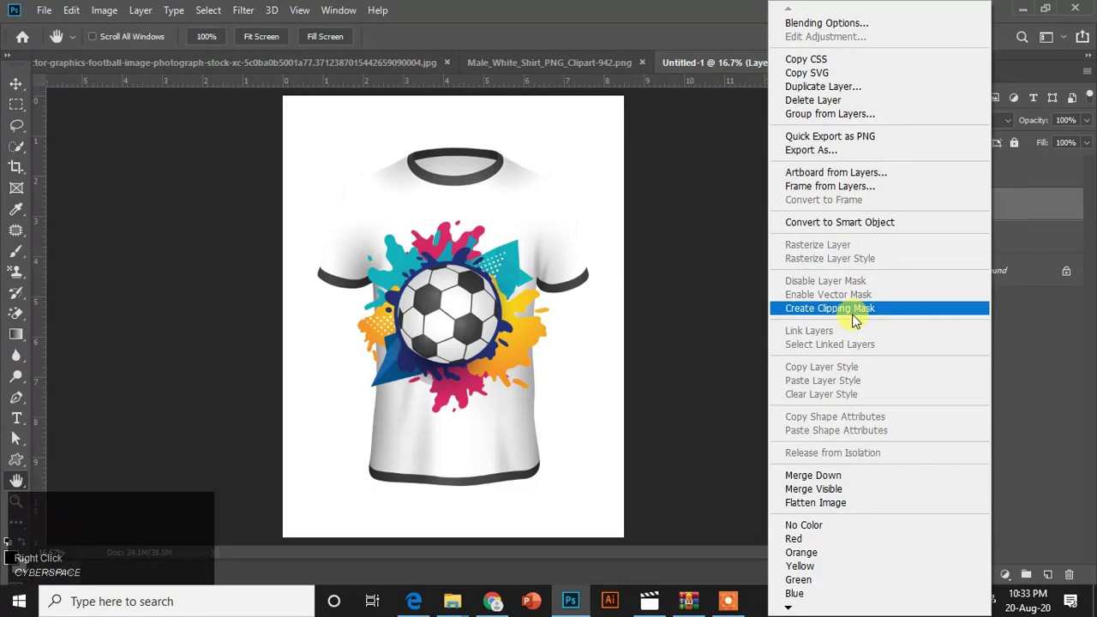
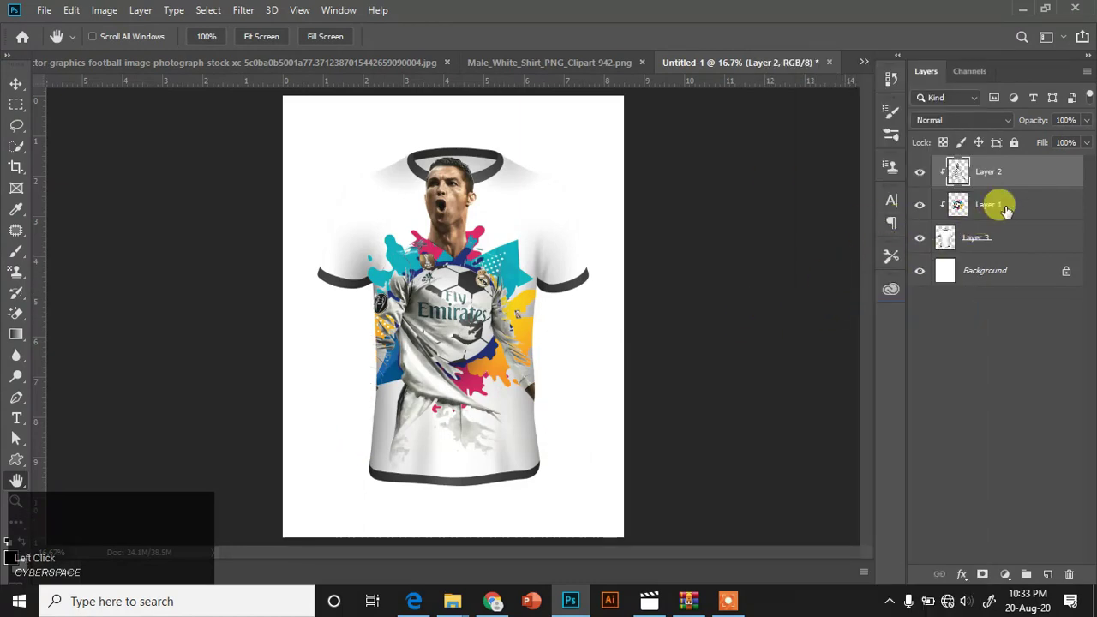
pyautogui.click(1005, 212)
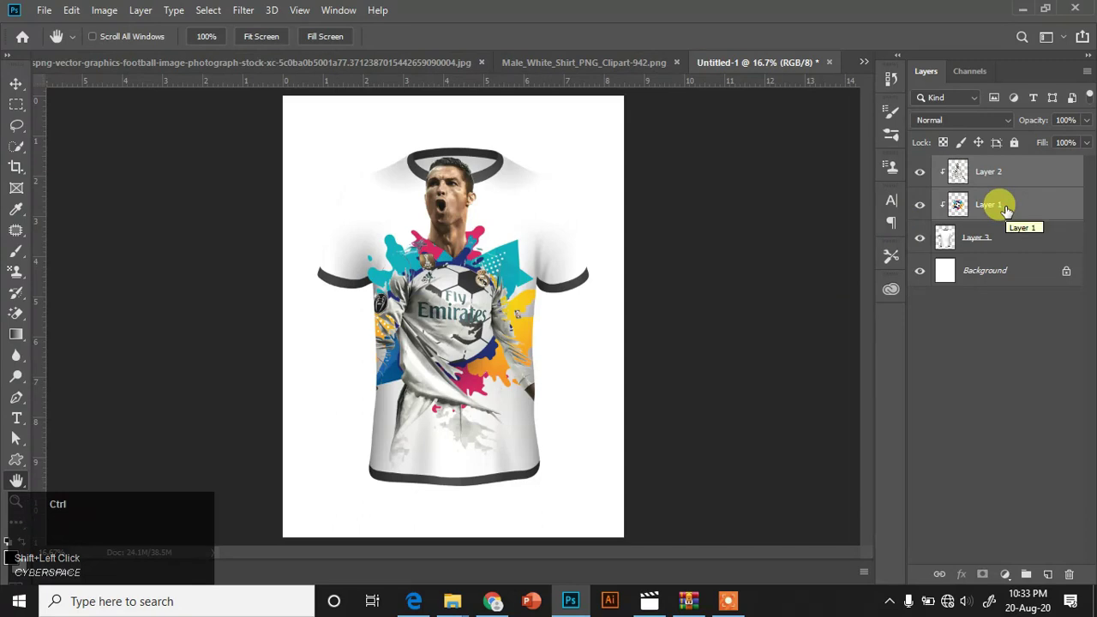
pyautogui.press('ctrl+t')
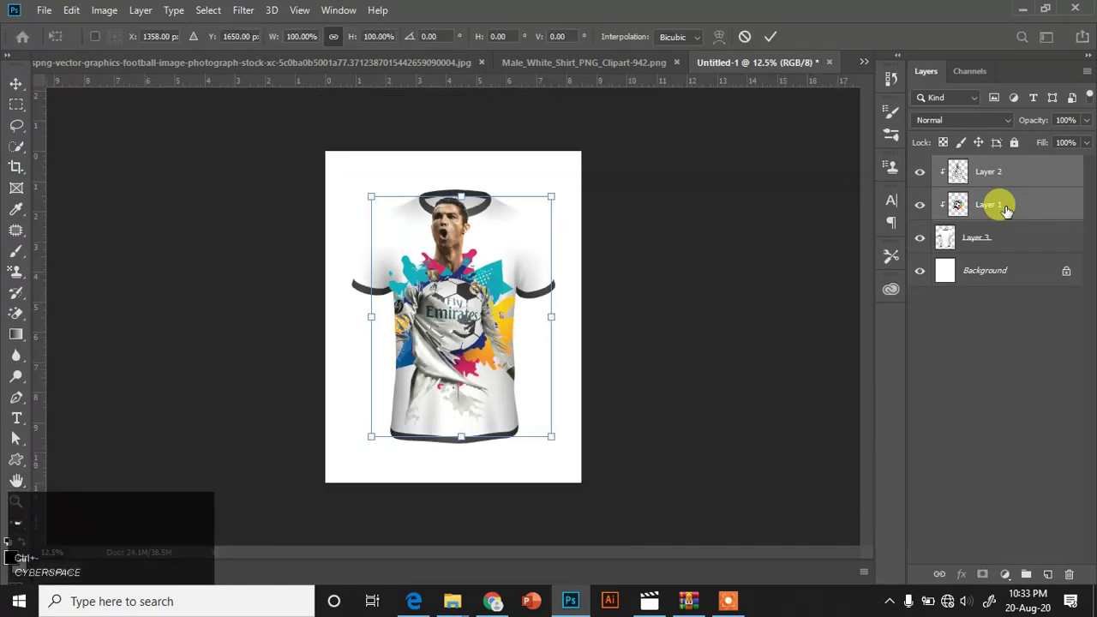
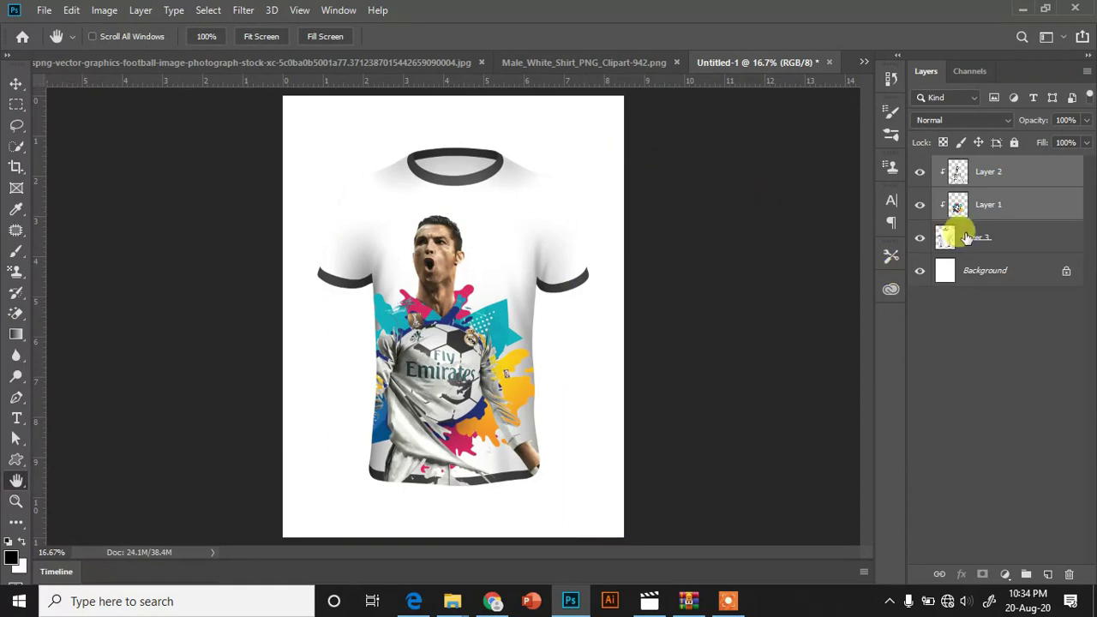
# - Mask the print layers, brush black to fade their lower edges, and shrink the prints slightly
pyautogui.click(989, 248)
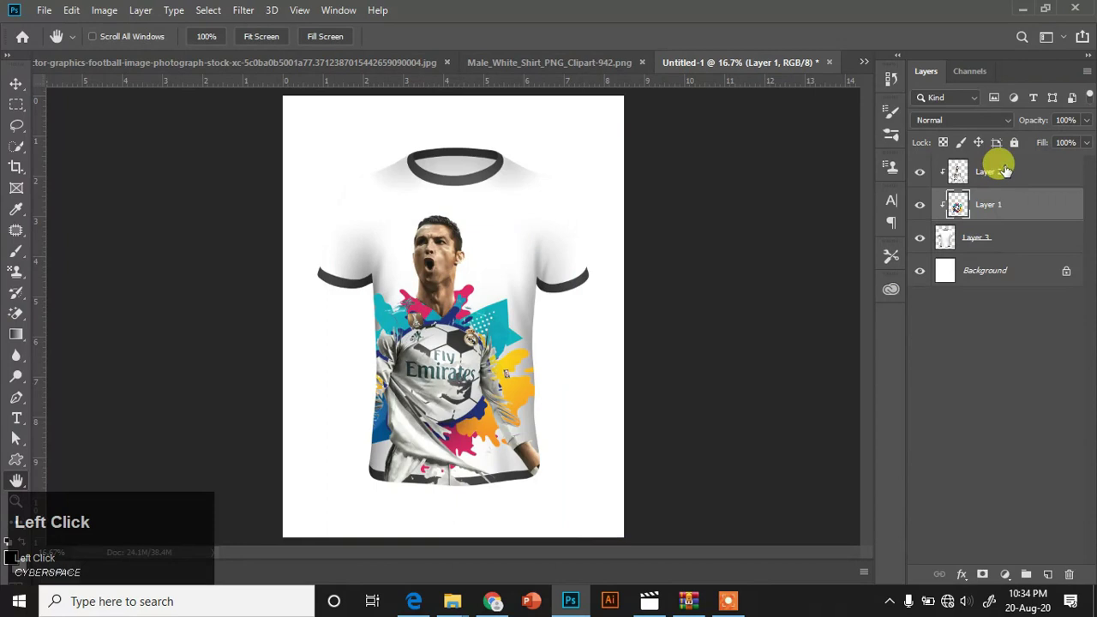
pyautogui.click(985, 587)
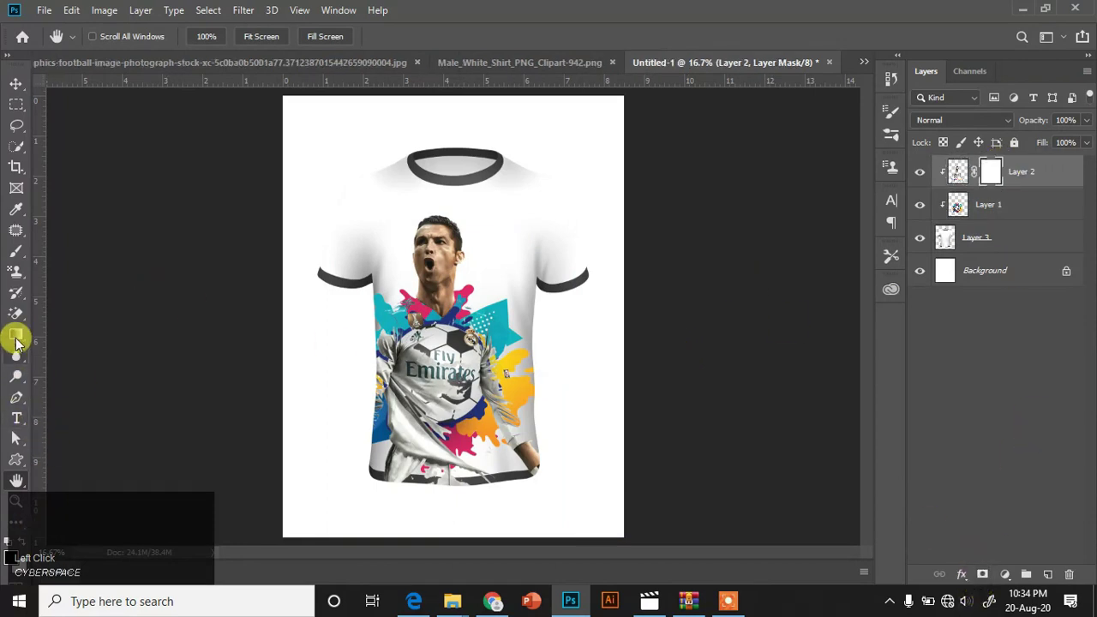
pyautogui.click(19, 259)
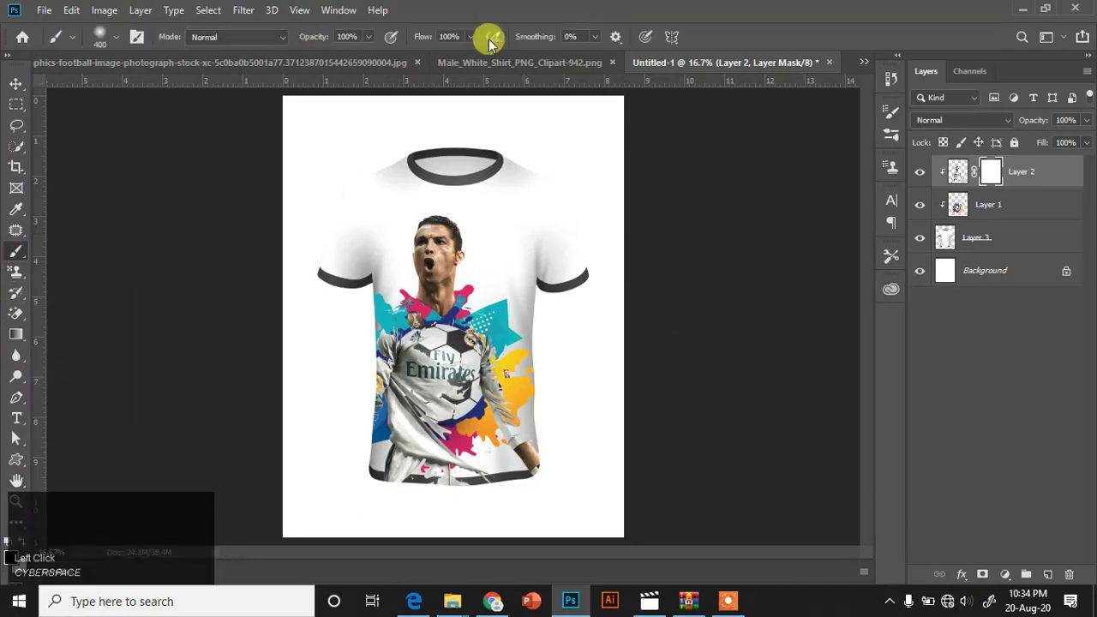
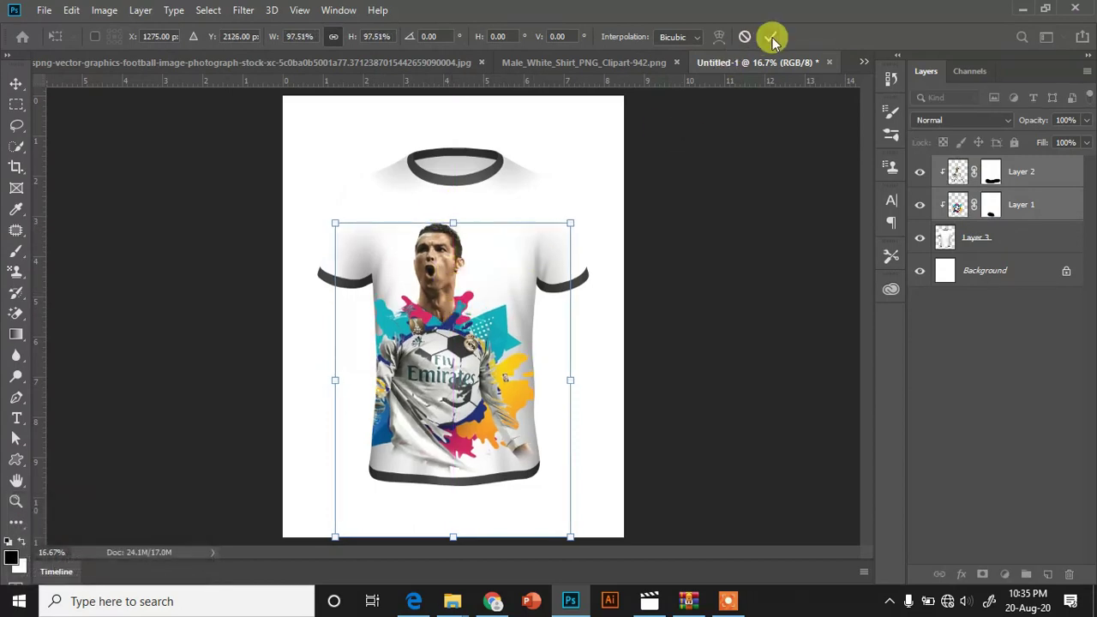
pyautogui.click(774, 43)
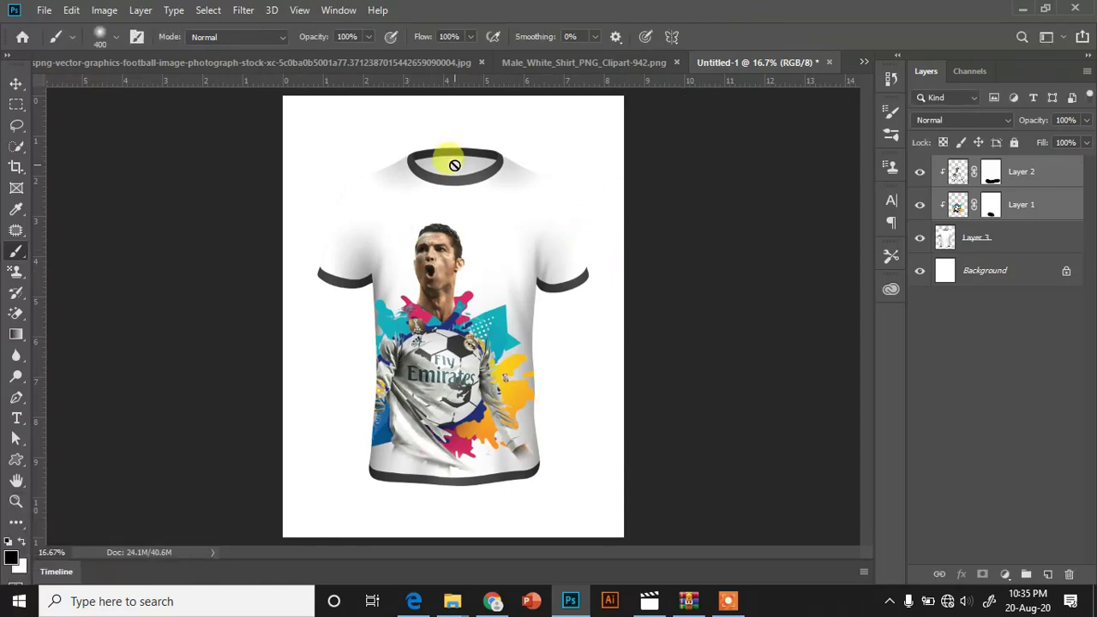
# - Copy the Real Madrid crest and paste it above the top print layer on the shirt
pyautogui.click(872, 67)
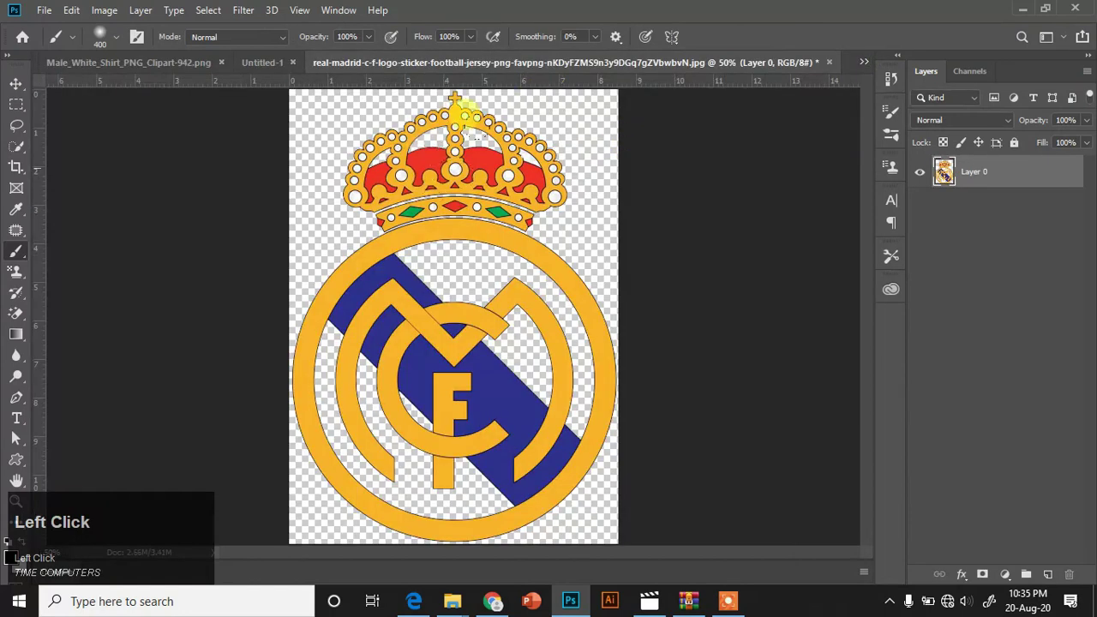
pyautogui.press('ctrl+c')
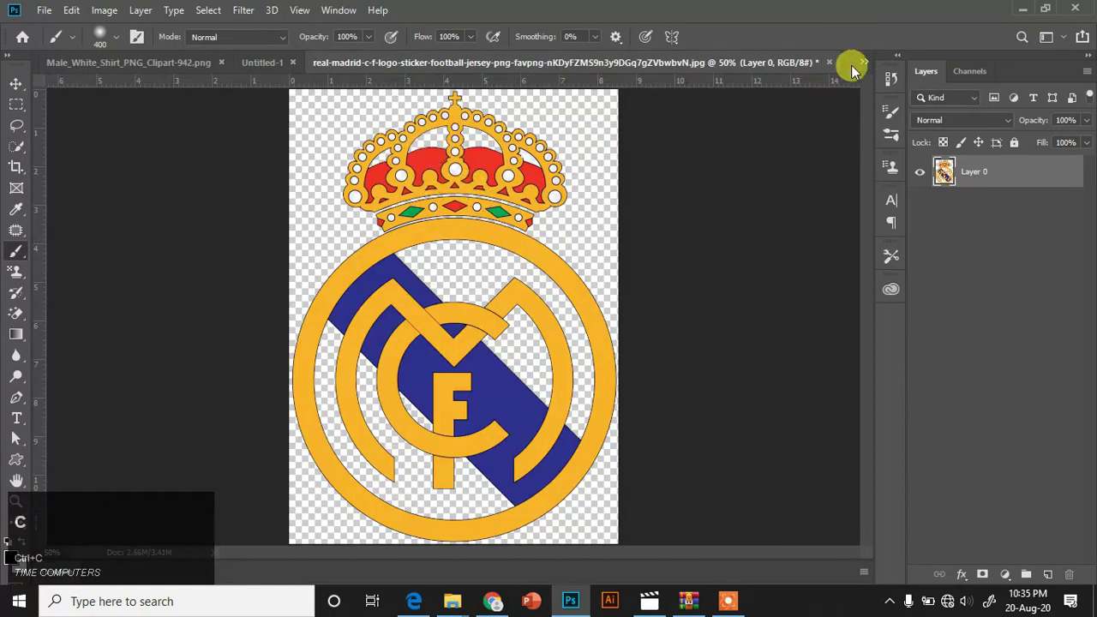
pyautogui.click(869, 70)
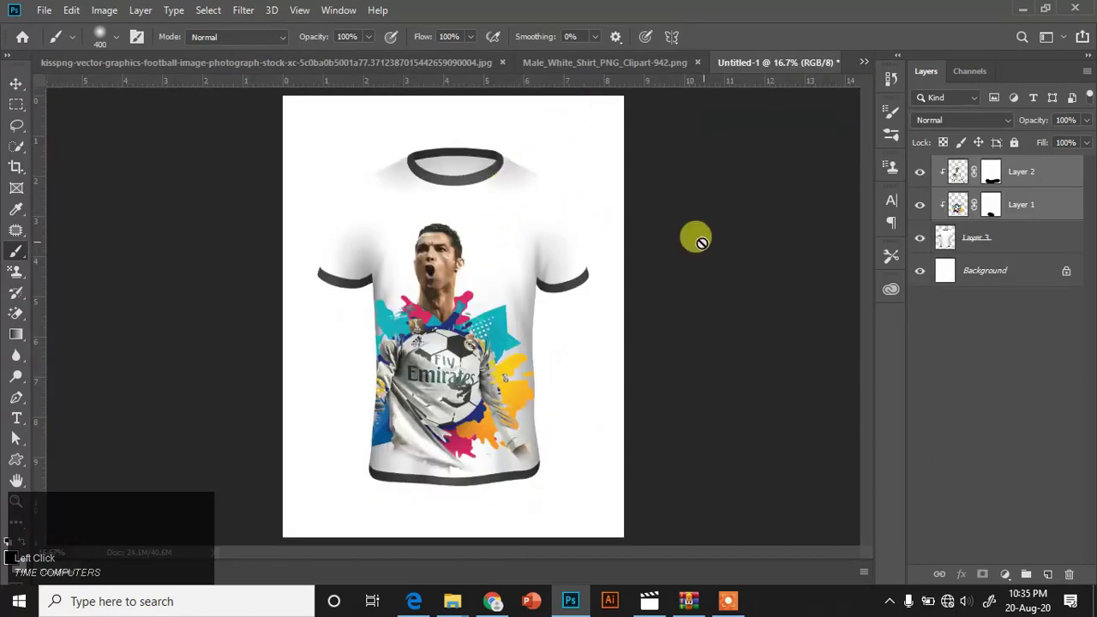
pyautogui.click(1000, 246)
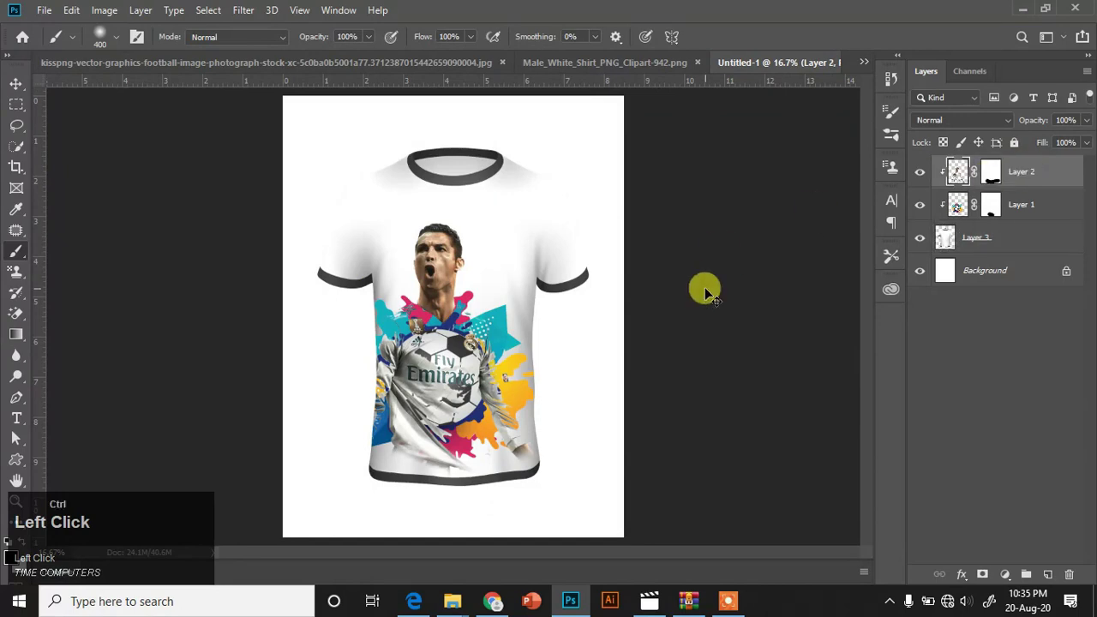
pyautogui.press('ctrl+v')
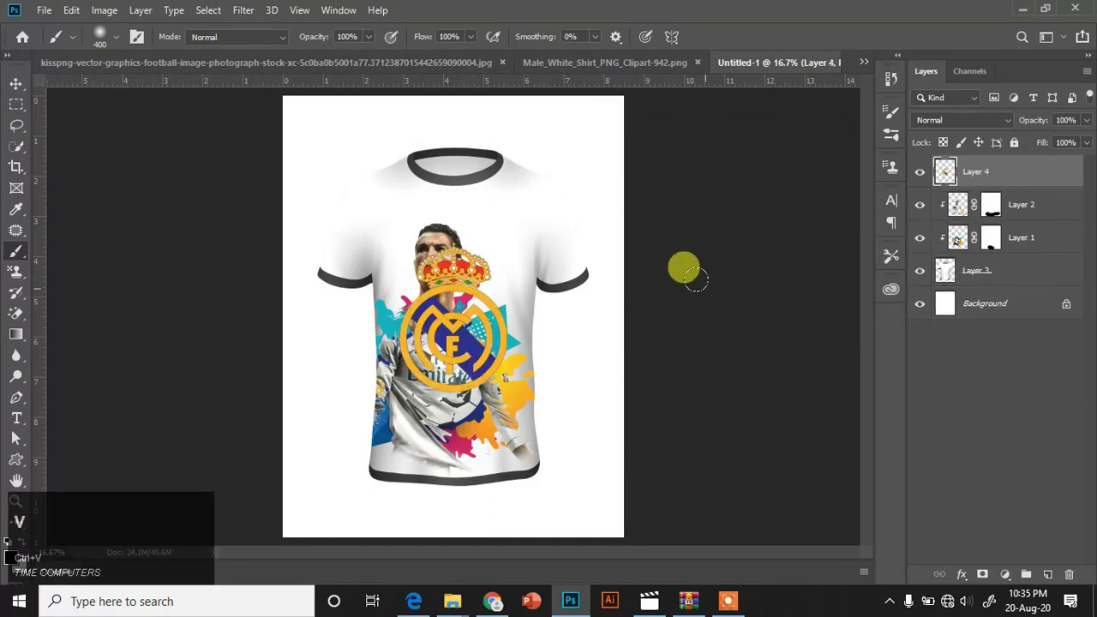
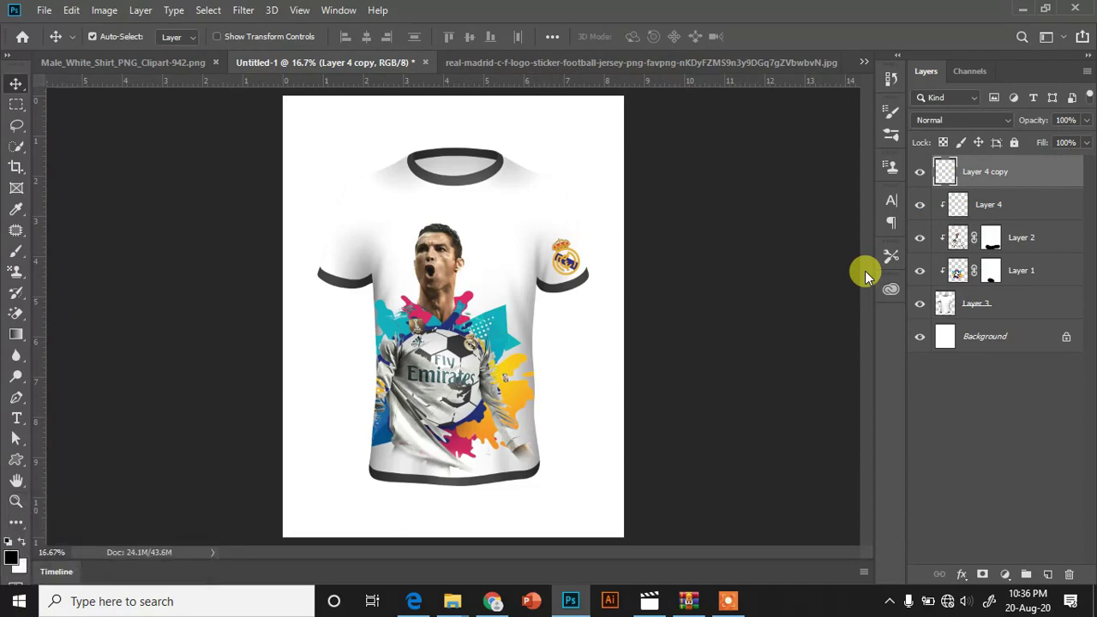
# - Clip the crest copy, flip it horizontally and place it on the left sleeve
pyautogui.rightClick(1031, 183)
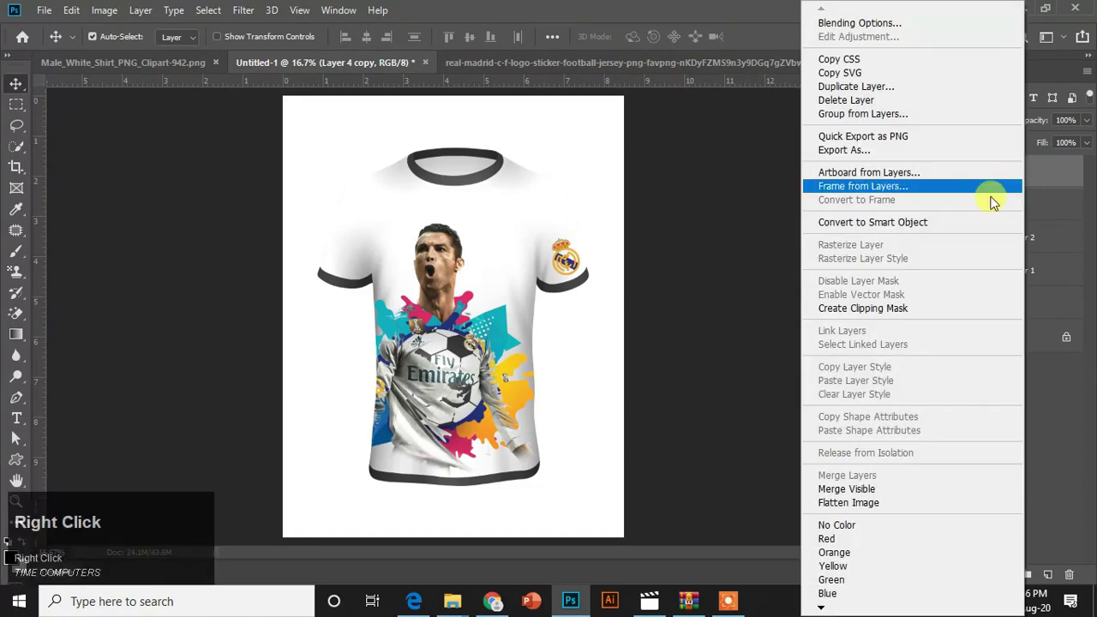
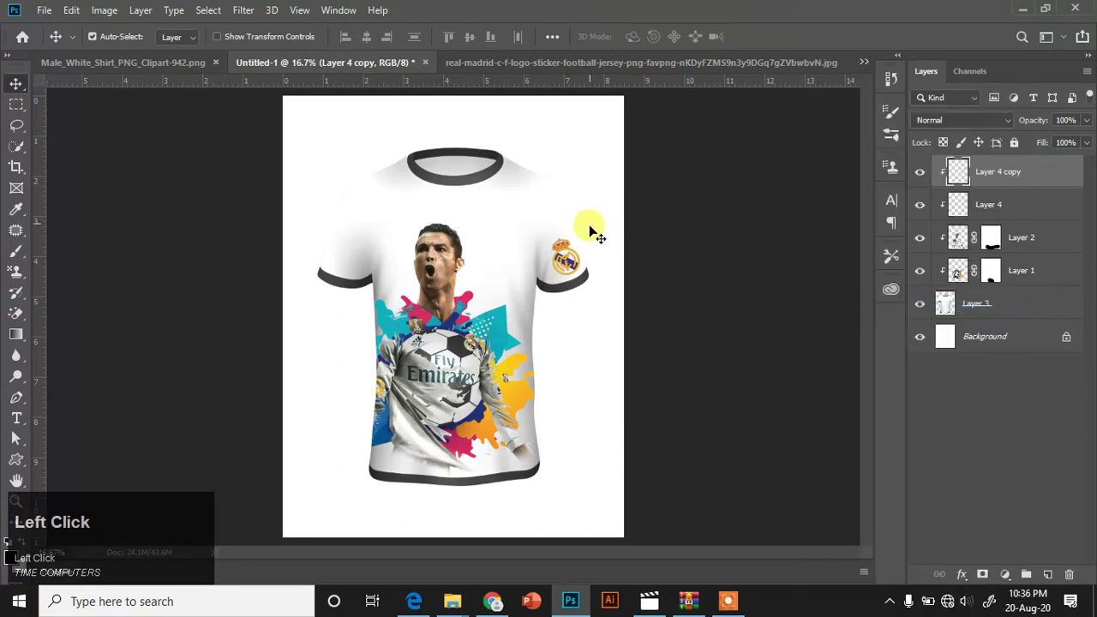
pyautogui.press('ctrl+t')
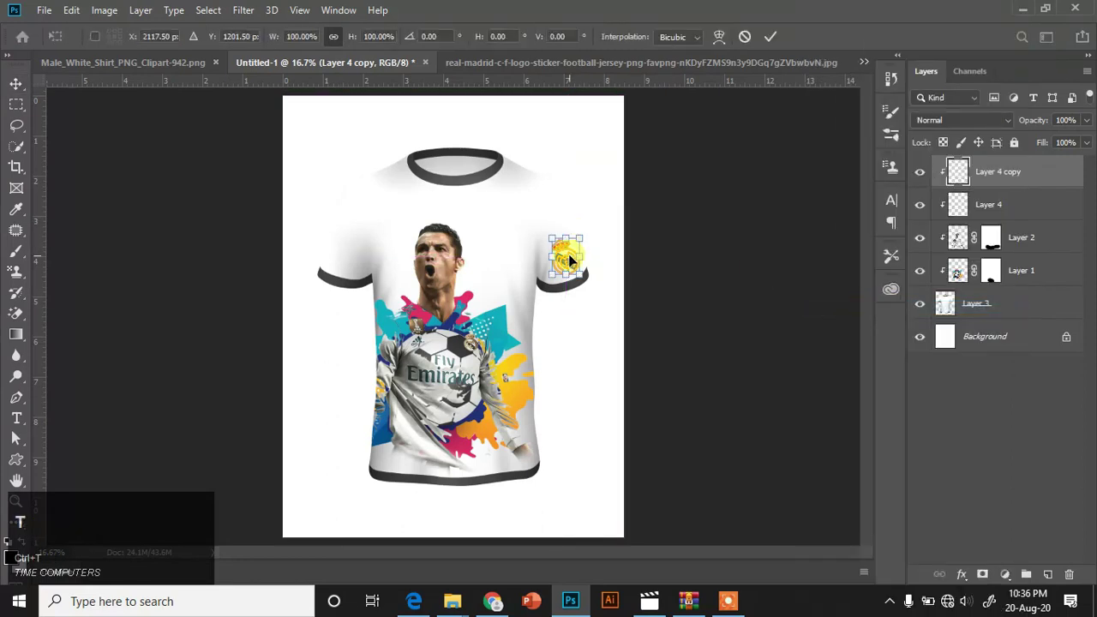
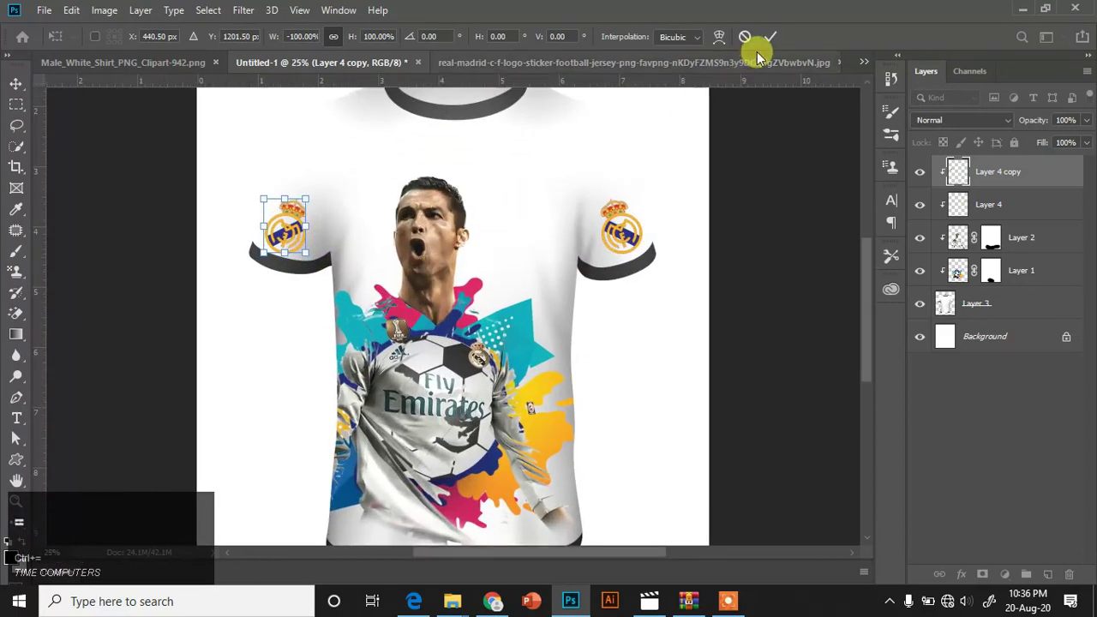
pyautogui.click(775, 50)
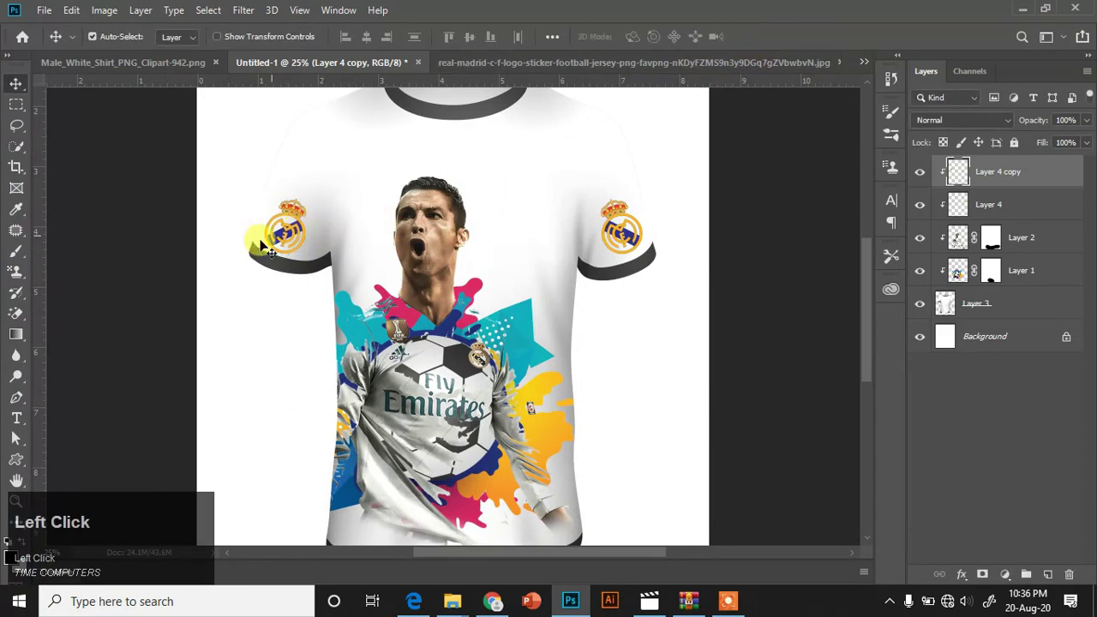
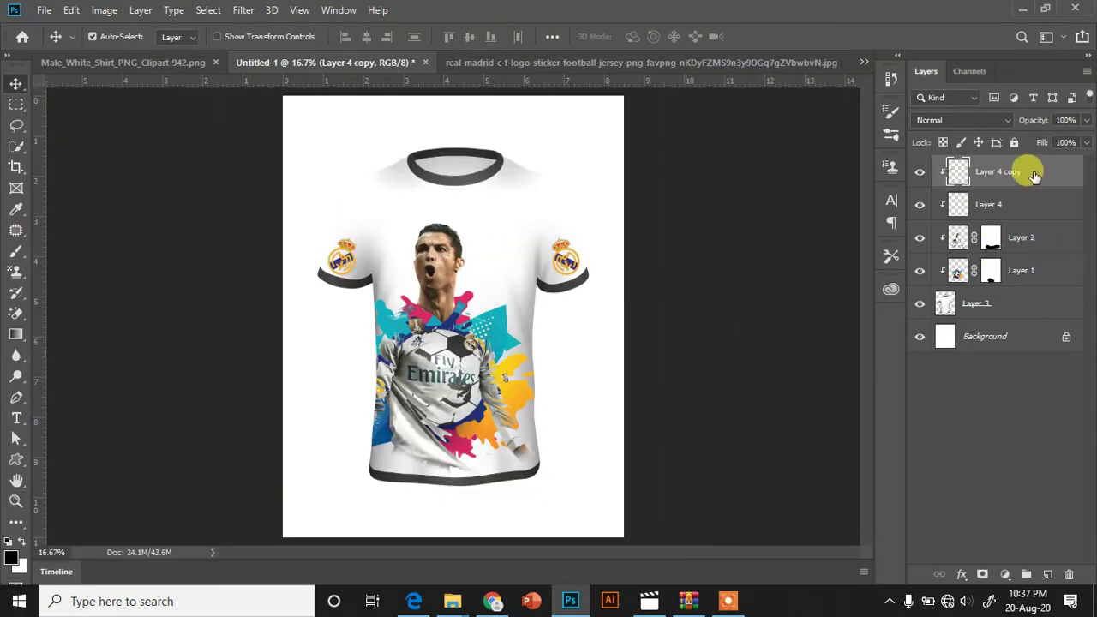
# - Duplicate the shirt layer and set the copy's blend mode to Multiply
pyautogui.click(971, 304)
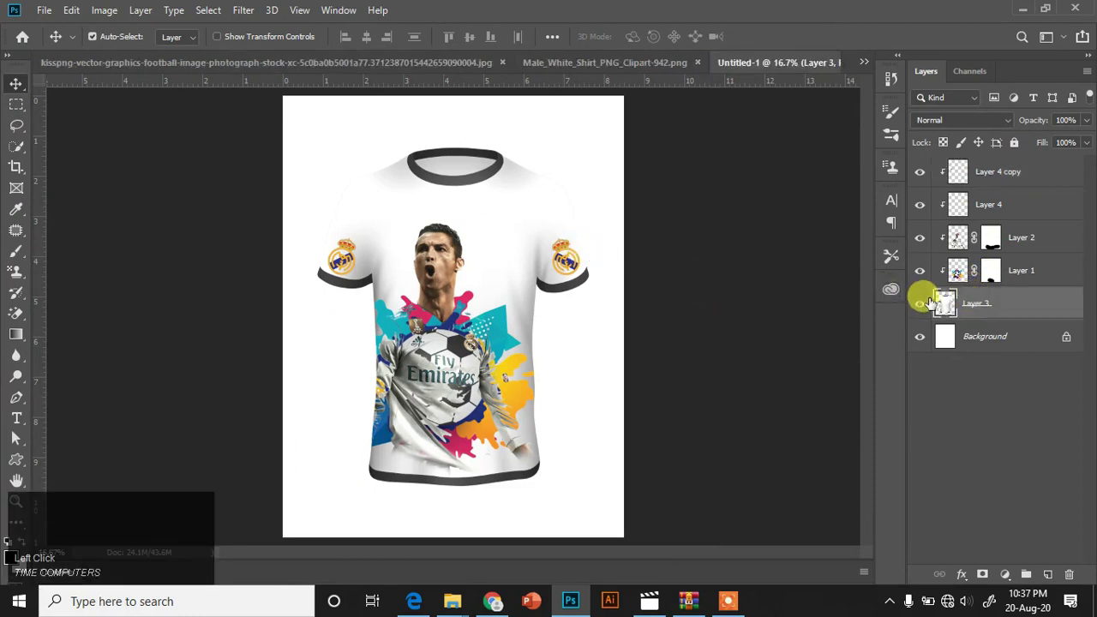
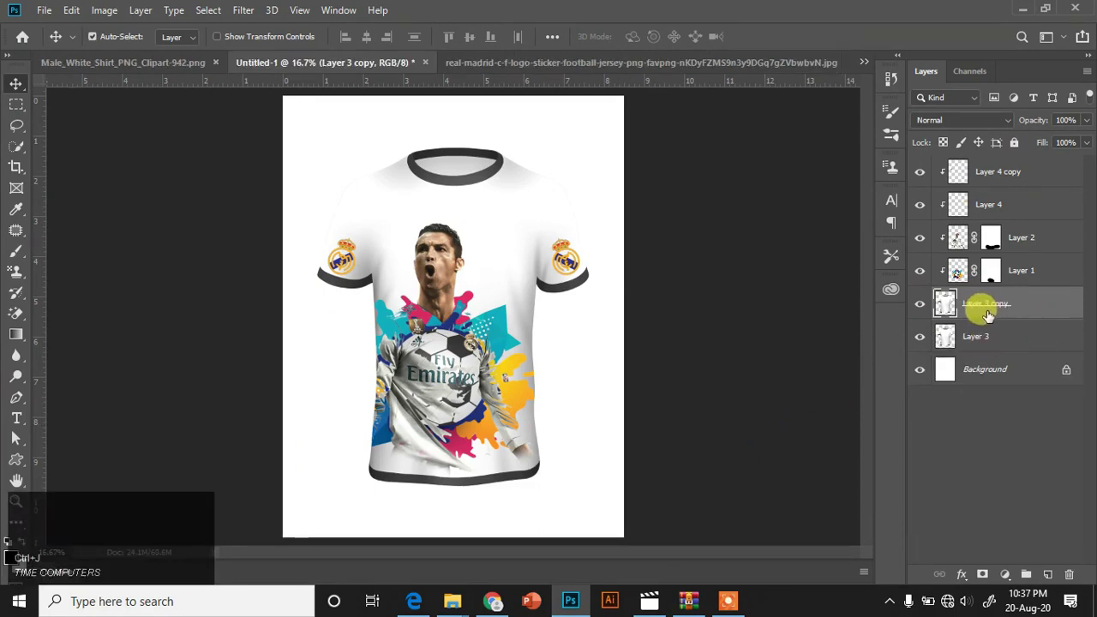
pyautogui.click(1015, 125)
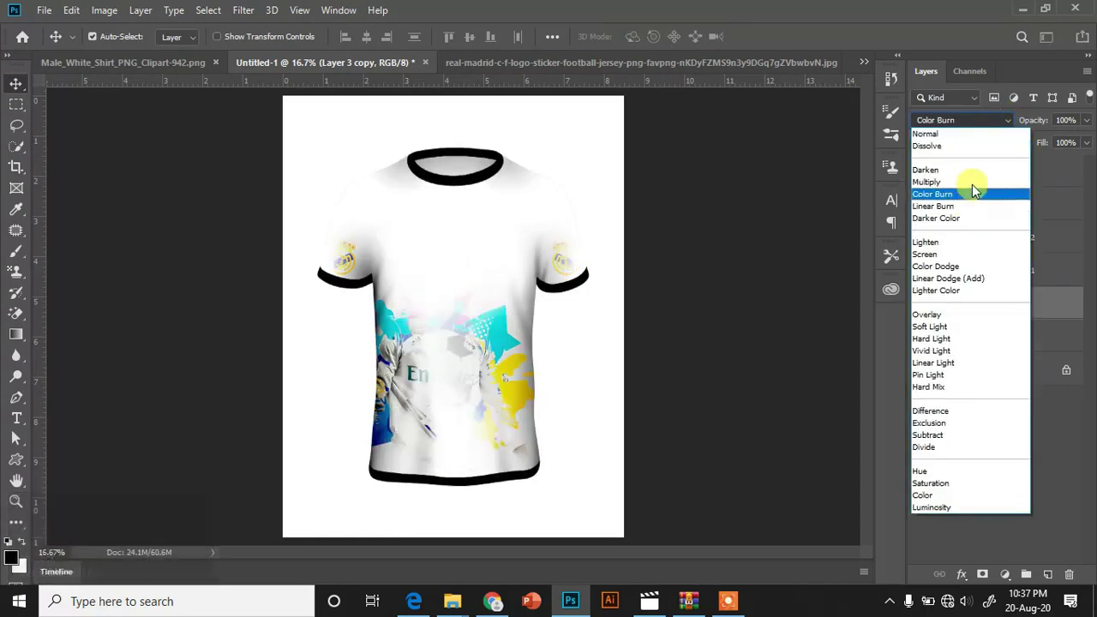
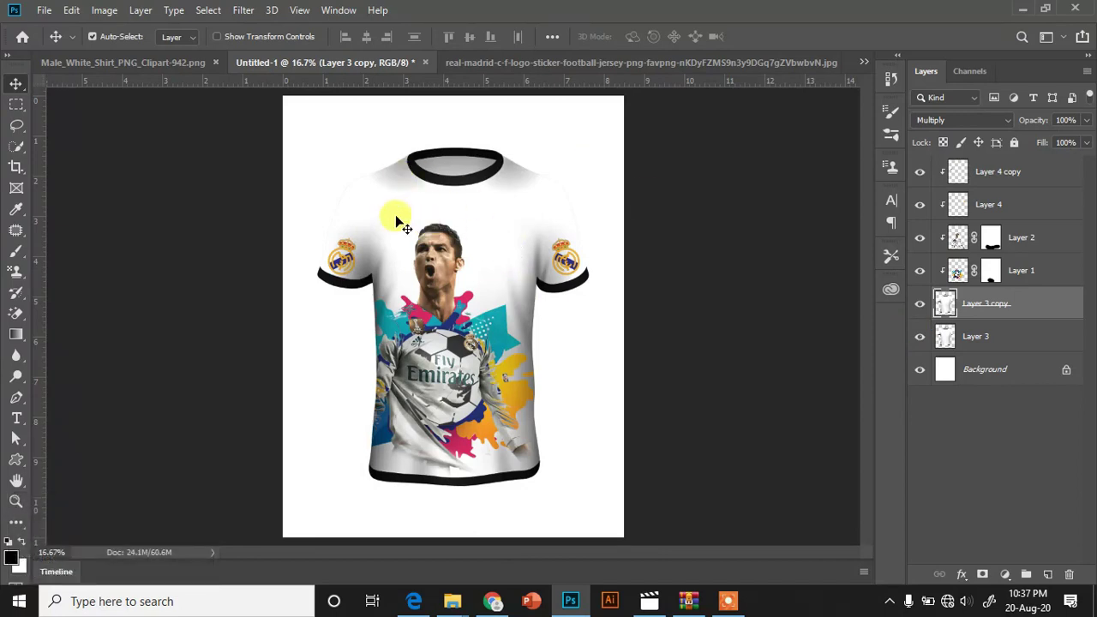
pyautogui.click(996, 174)
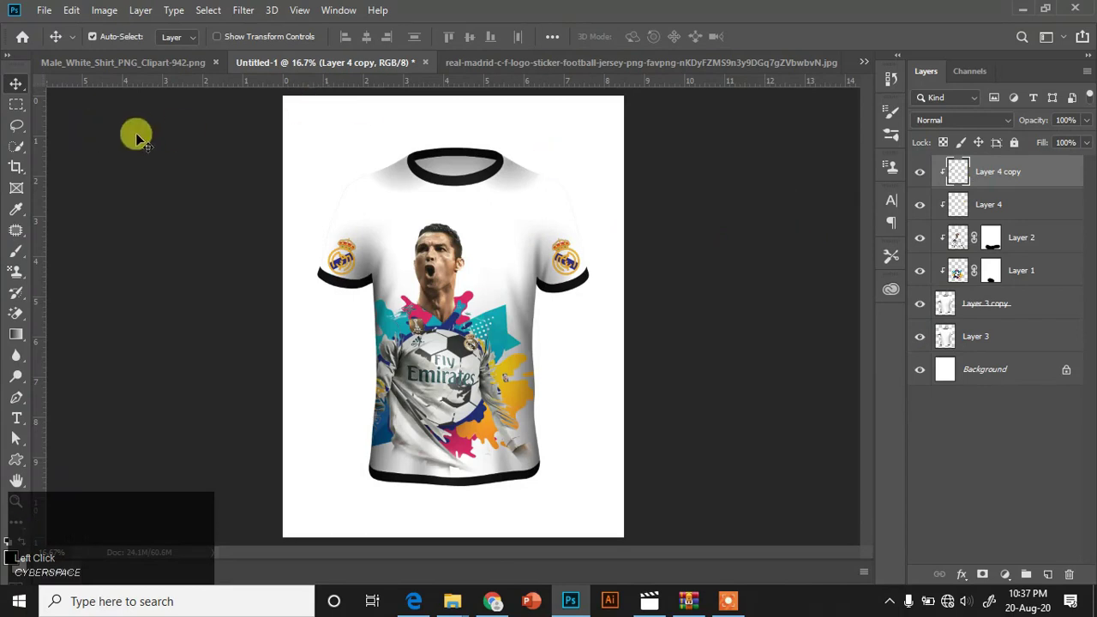
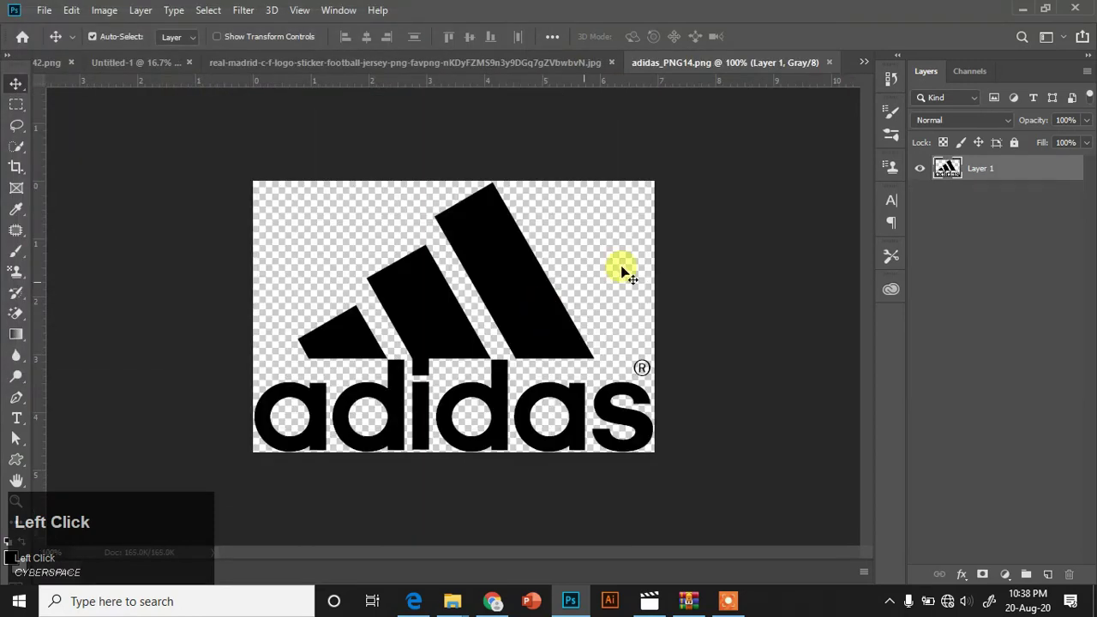
# - Copy the Adidas logo, paste it as Layer 5 and start scaling it down on the upper chest
pyautogui.press('ctrl+c')
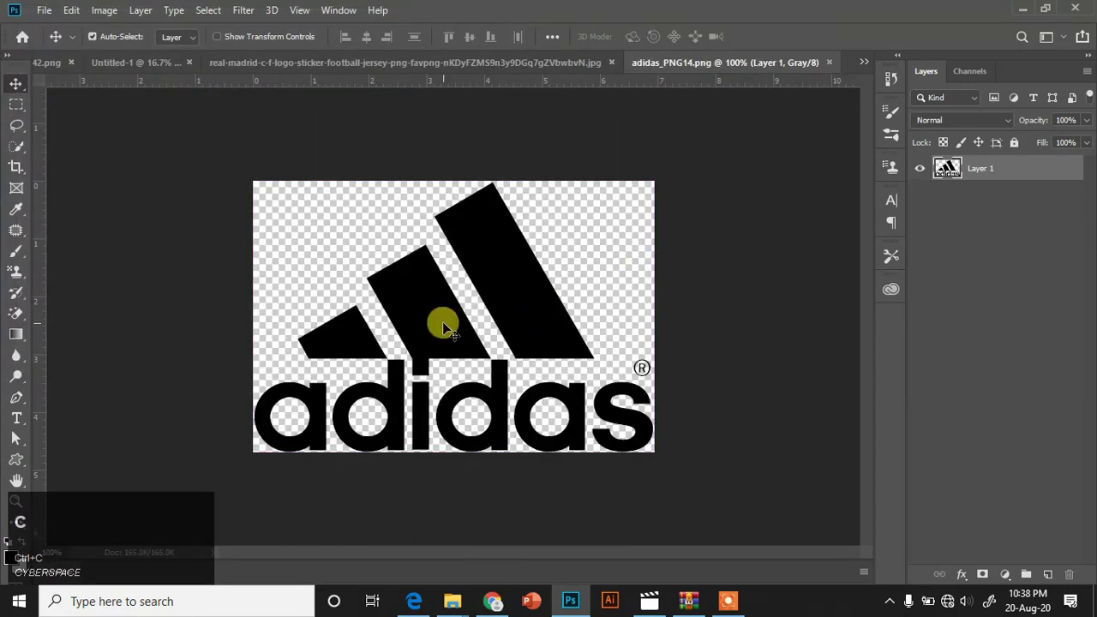
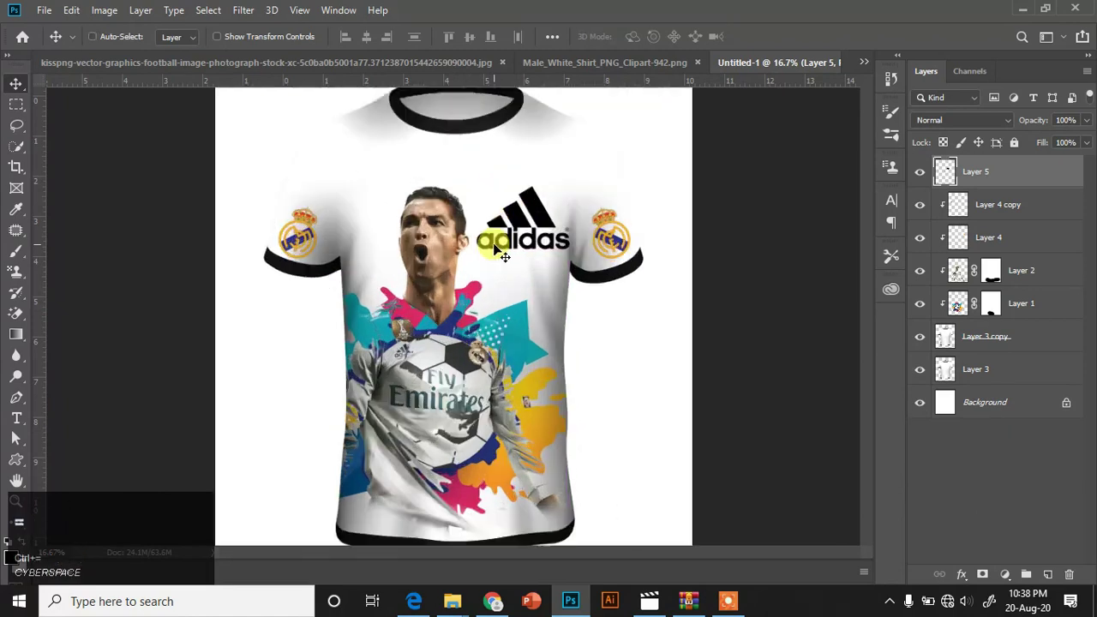
pyautogui.press('ctrl+t')
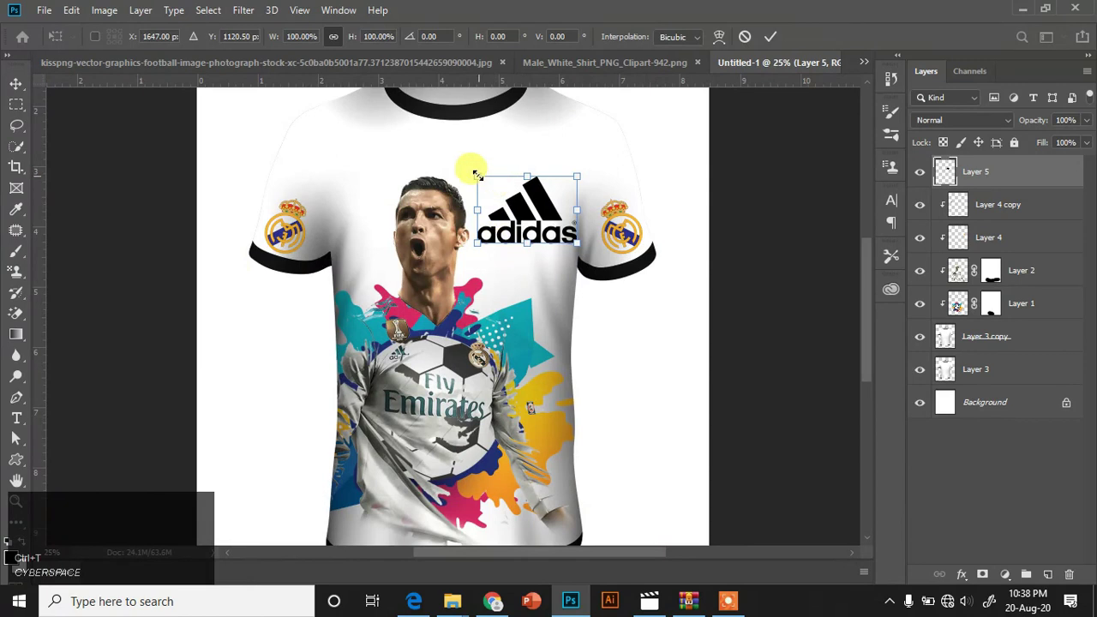
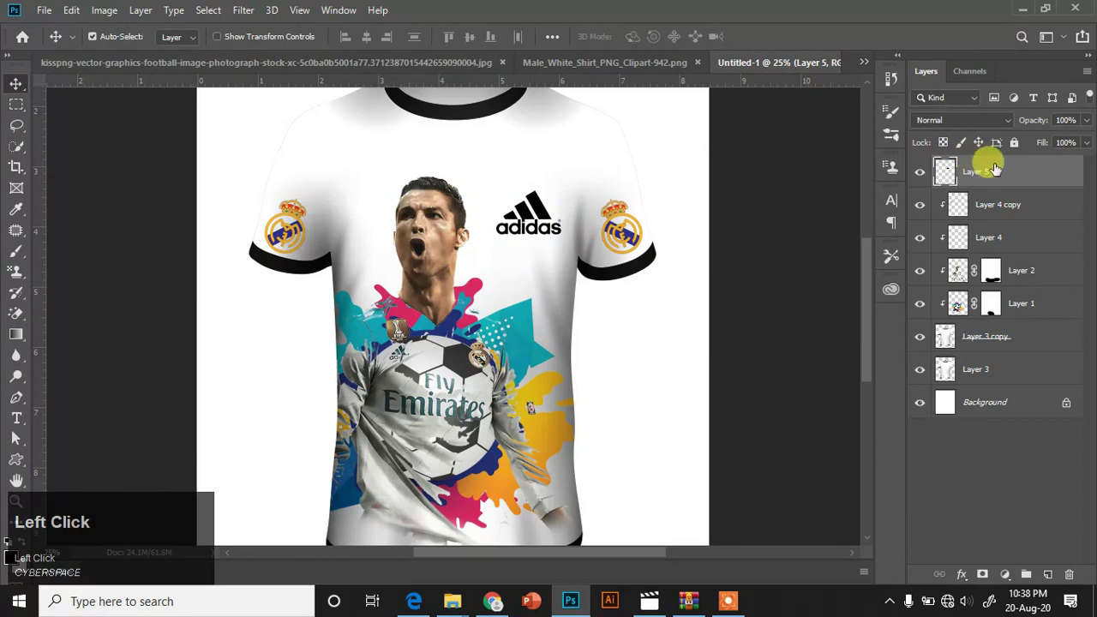
# - Scale the Adidas logo to about 77.5% and commit it on the chest beside Ronaldo's head
pyautogui.rightClick(1004, 179)
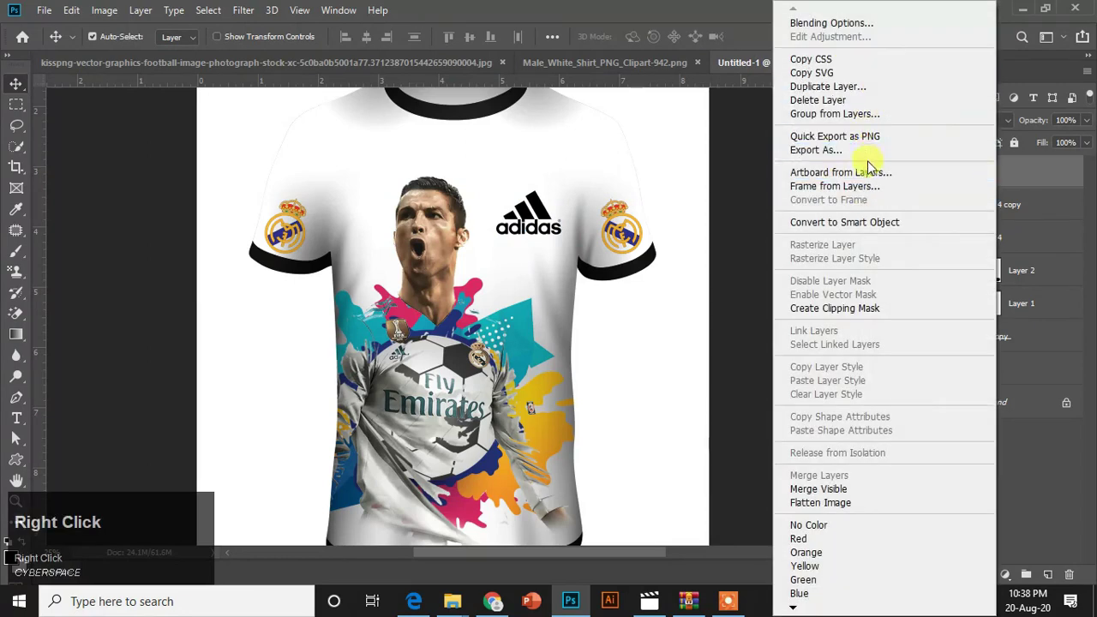
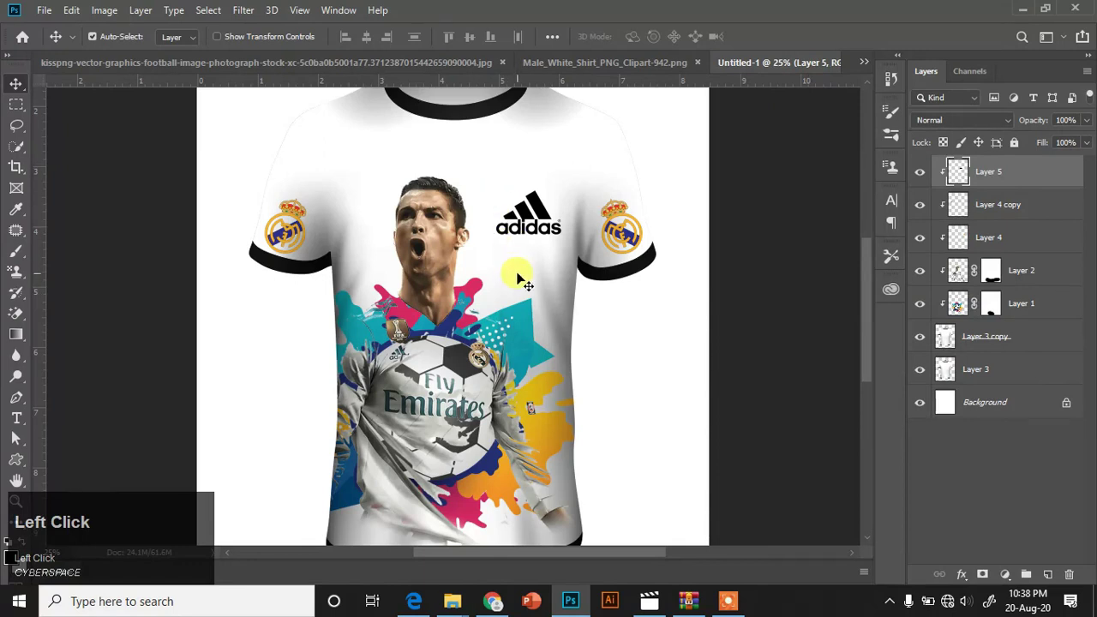
pyautogui.press('ctrl+t')
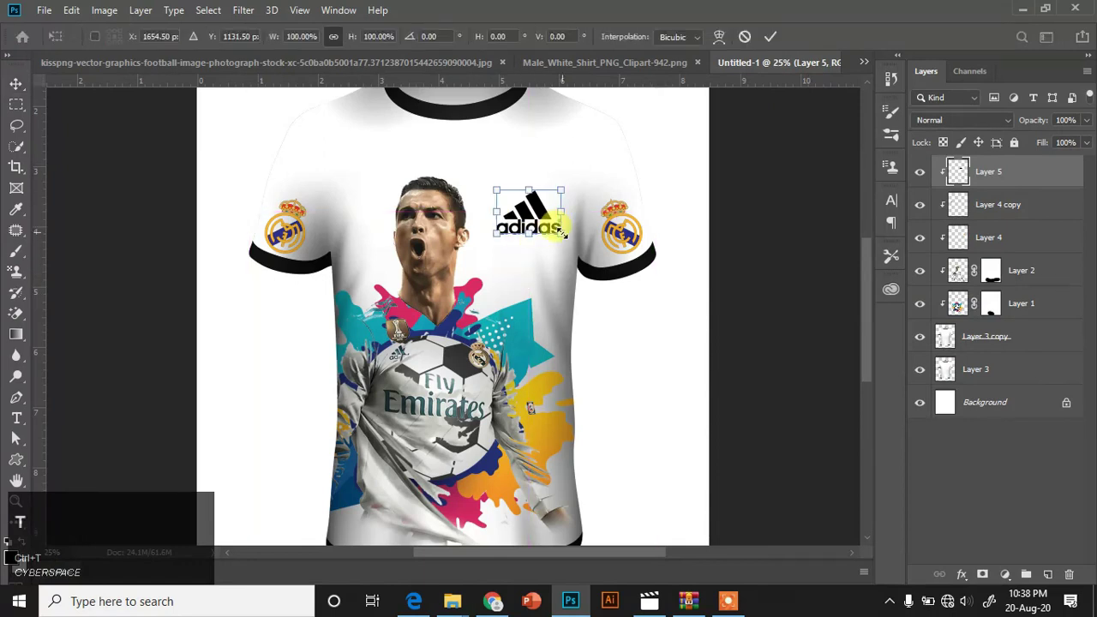
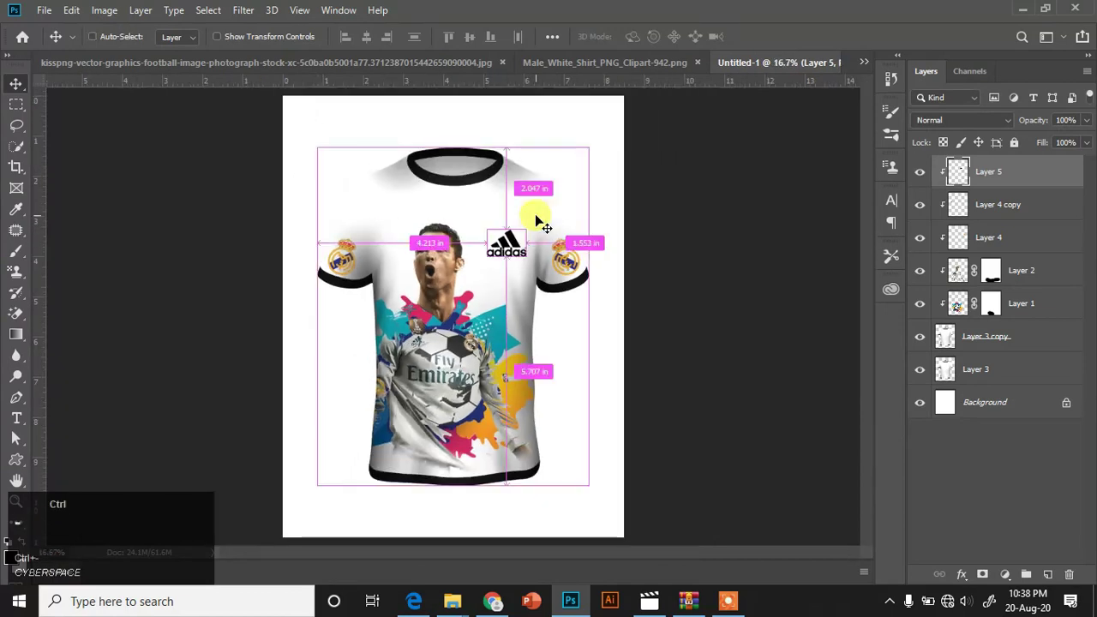
pyautogui.press('ctrl+=')
pyautogui.press('ctrl+t')
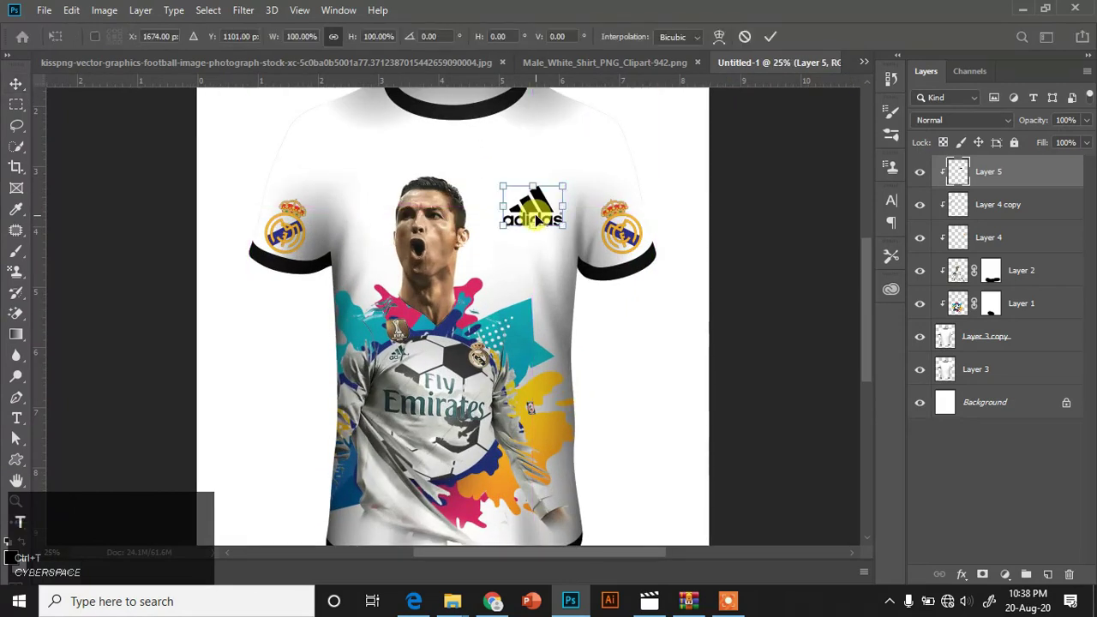
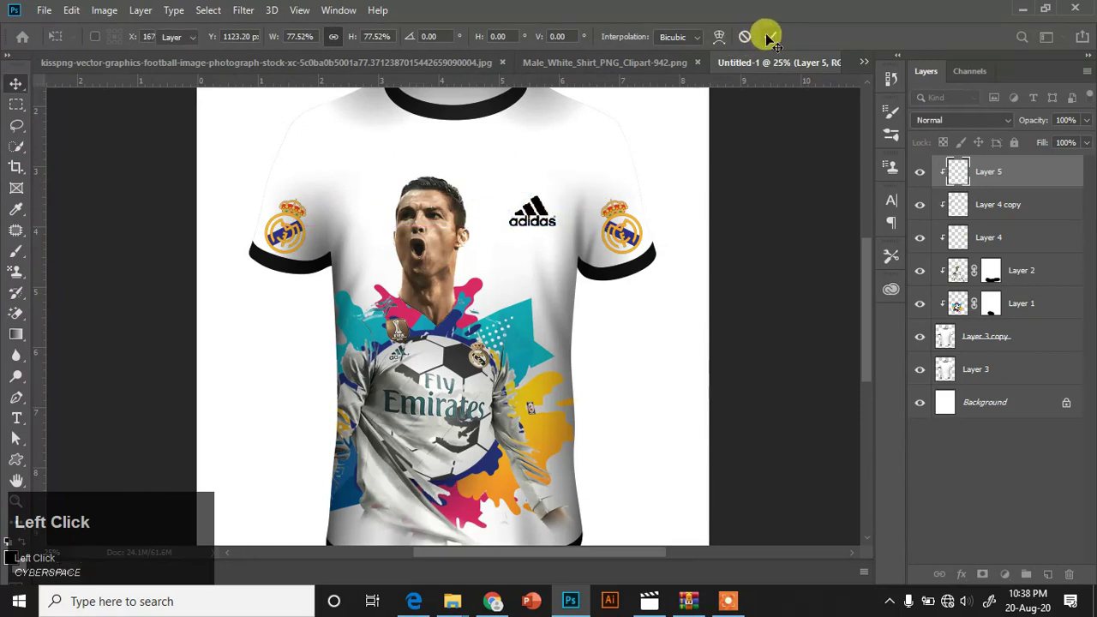
pyautogui.press('ctrl+-')
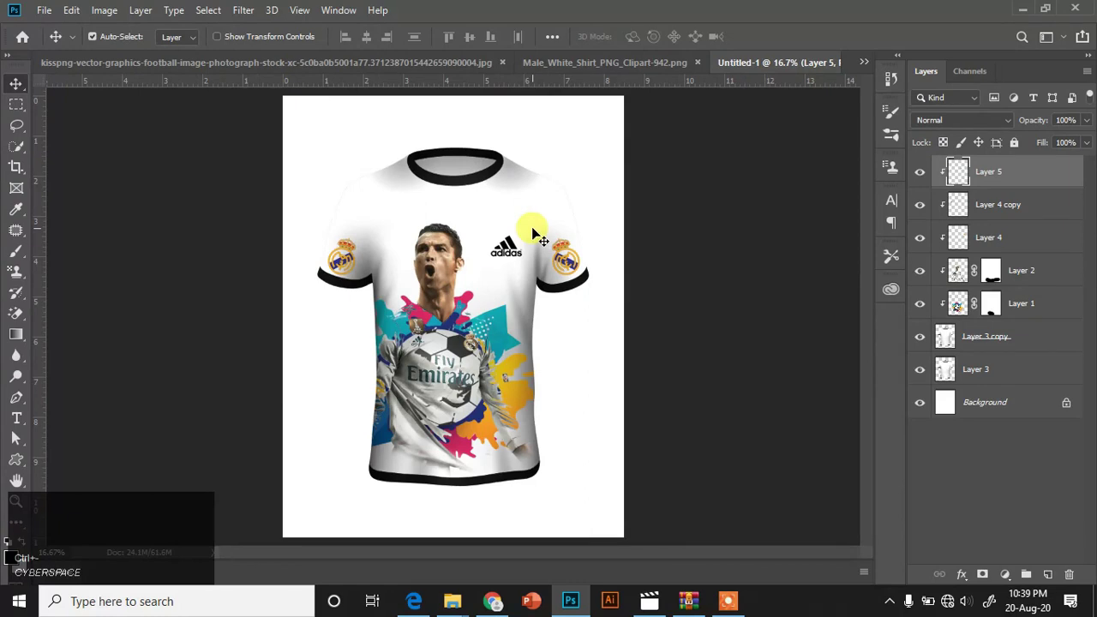
pyautogui.press('ctrl+shift+r')
# - Add a Gradient fill layer using a dark-to-light grey preset in Radial style
pyautogui.click(539, 229)
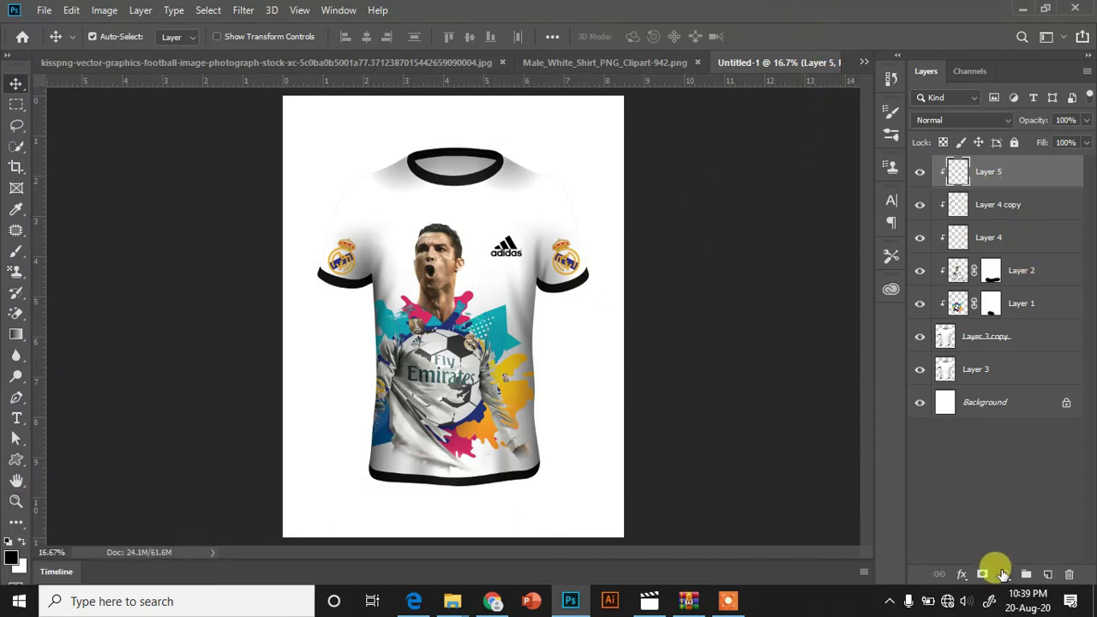
pyautogui.click(1008, 578)
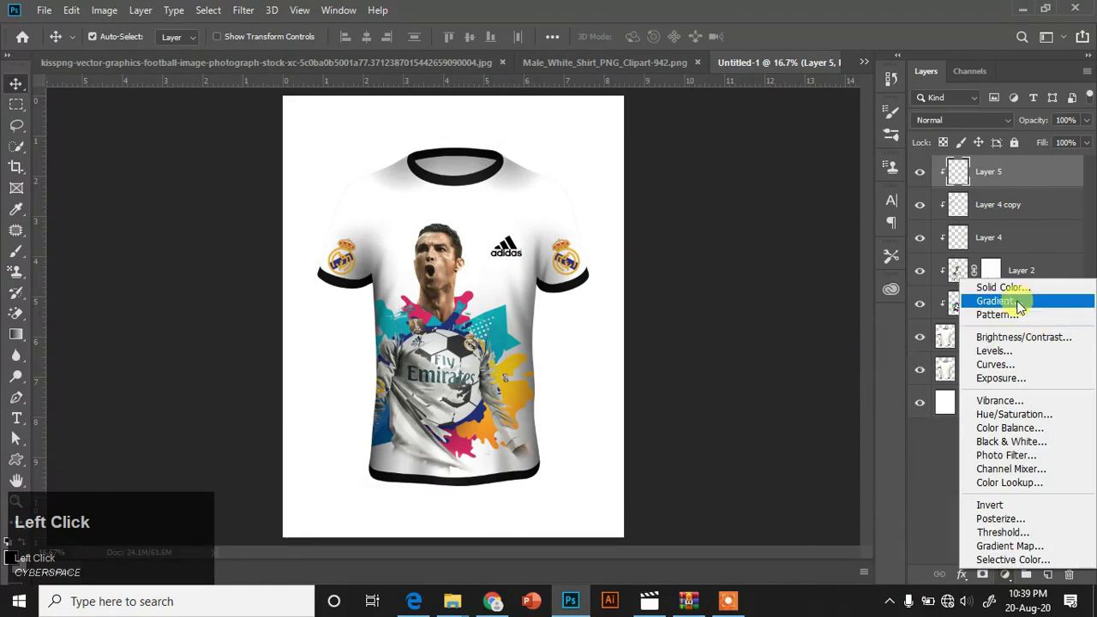
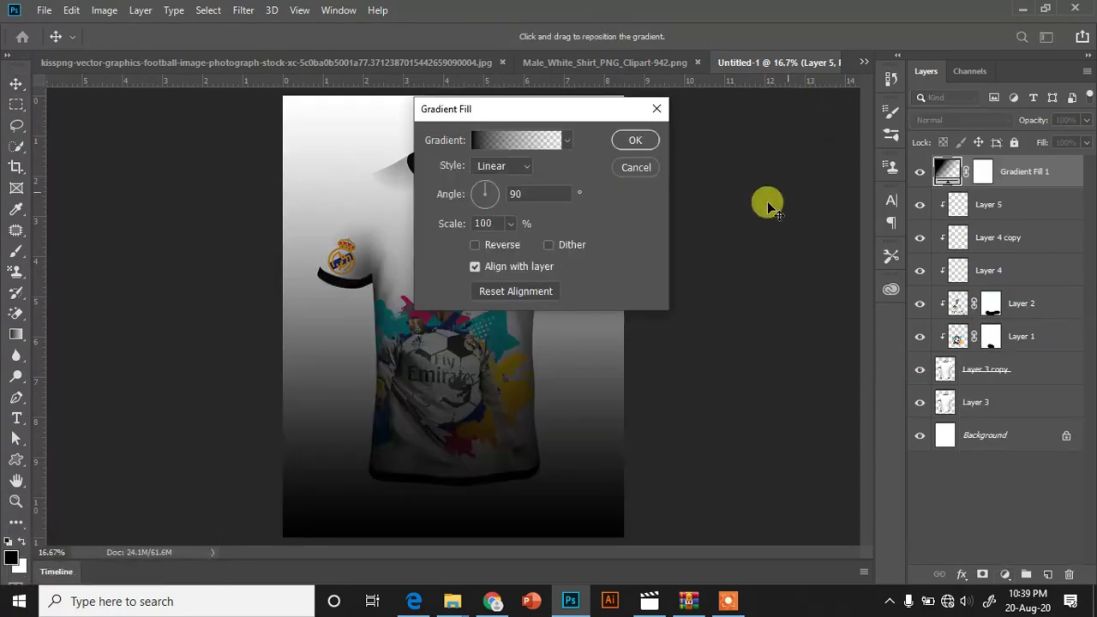
pyautogui.click(403, 187)
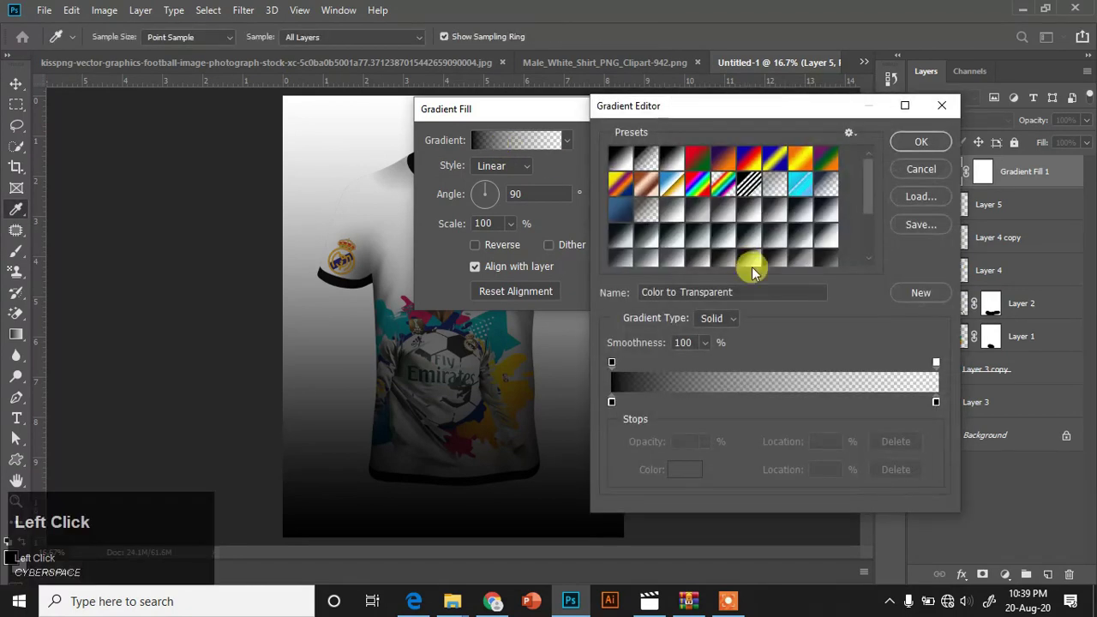
pyautogui.click(403, 187)
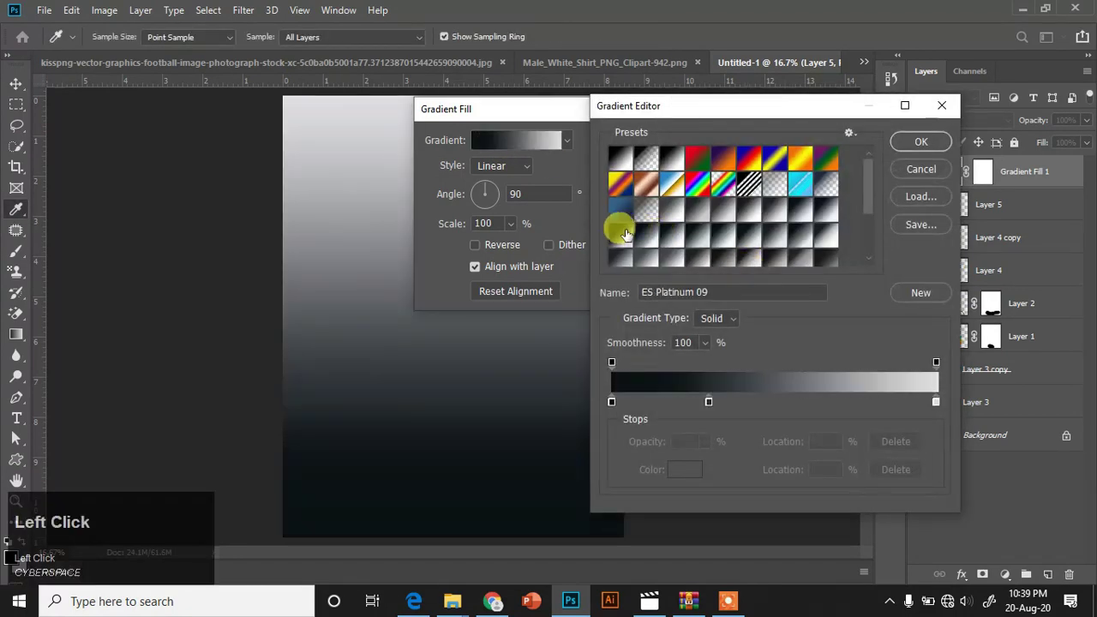
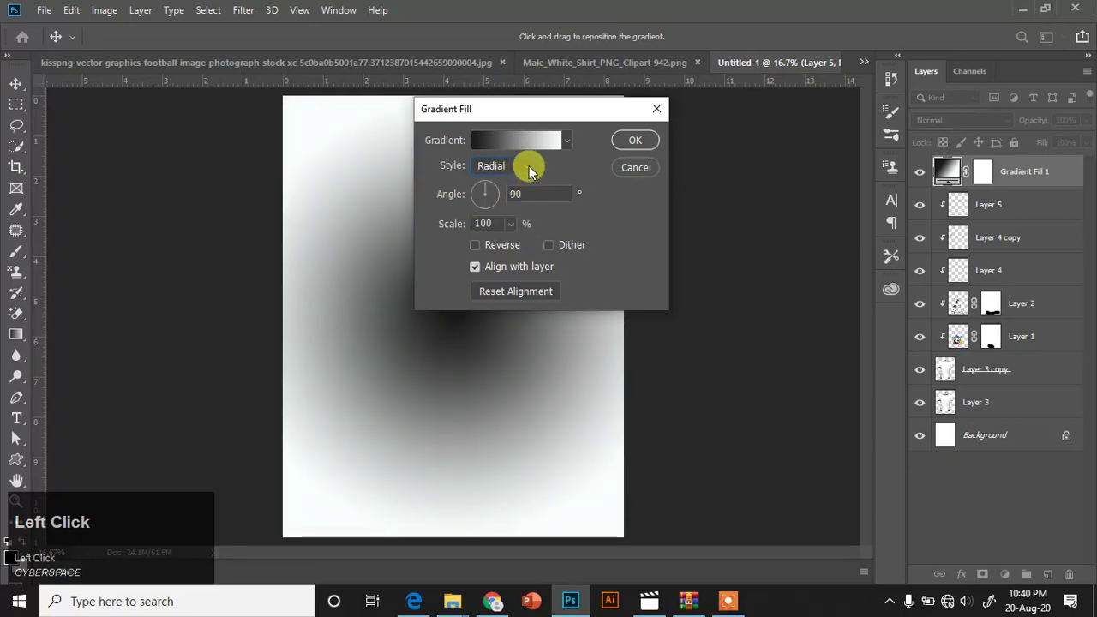
# - Reposition the radial gradient so its bright centre sits near the page centre
pyautogui.moveTo(481, 254); pyautogui.dragTo(523, 250)
pyautogui.moveTo(520, 249); pyautogui.dragTo(651, 145)
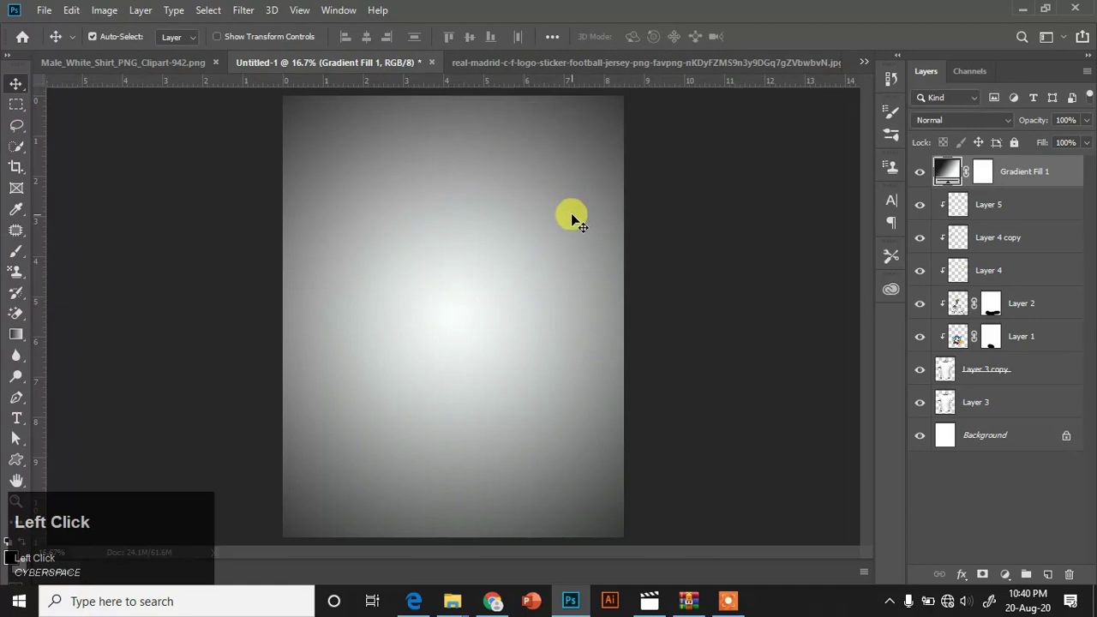
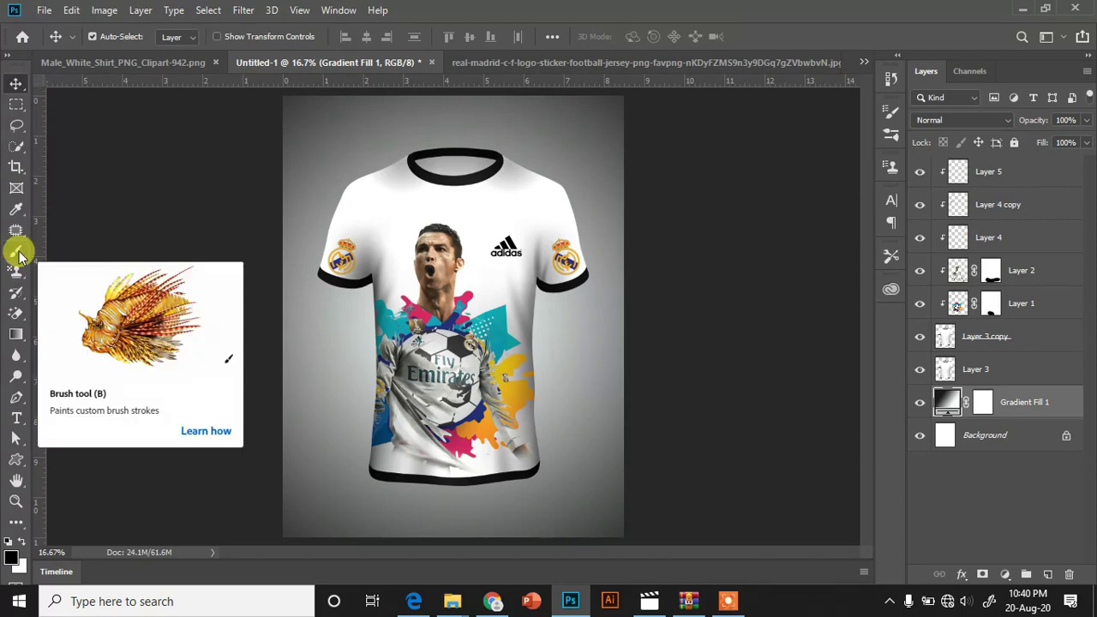
# - Move Gradient Fill 1 down just above Background so the shirt shows against it
pyautogui.click(962, 438)
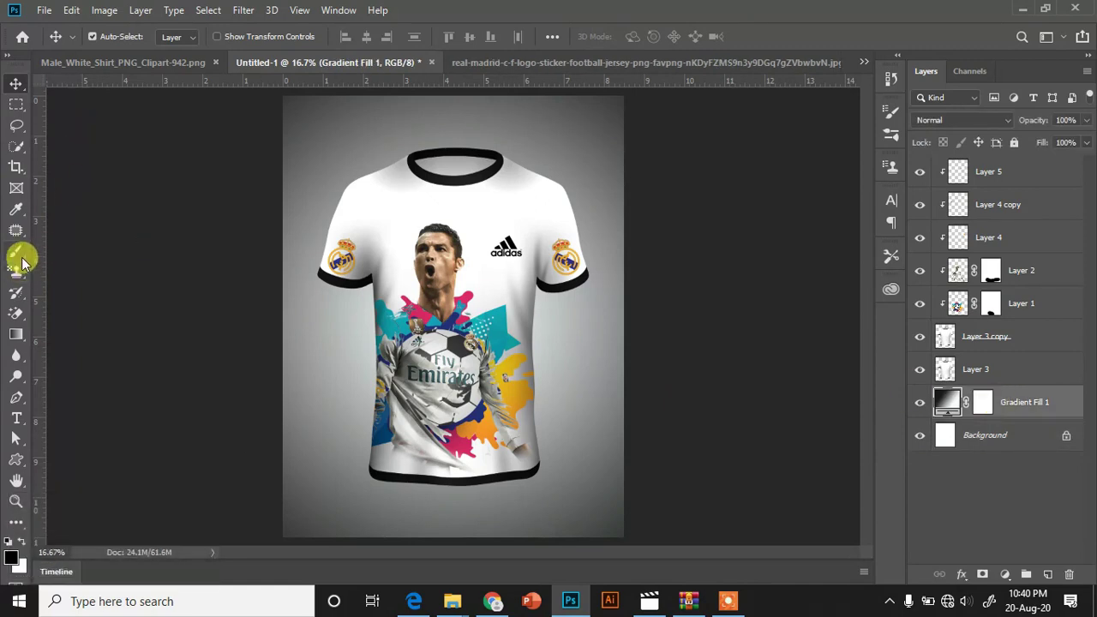
pyautogui.click(28, 265)
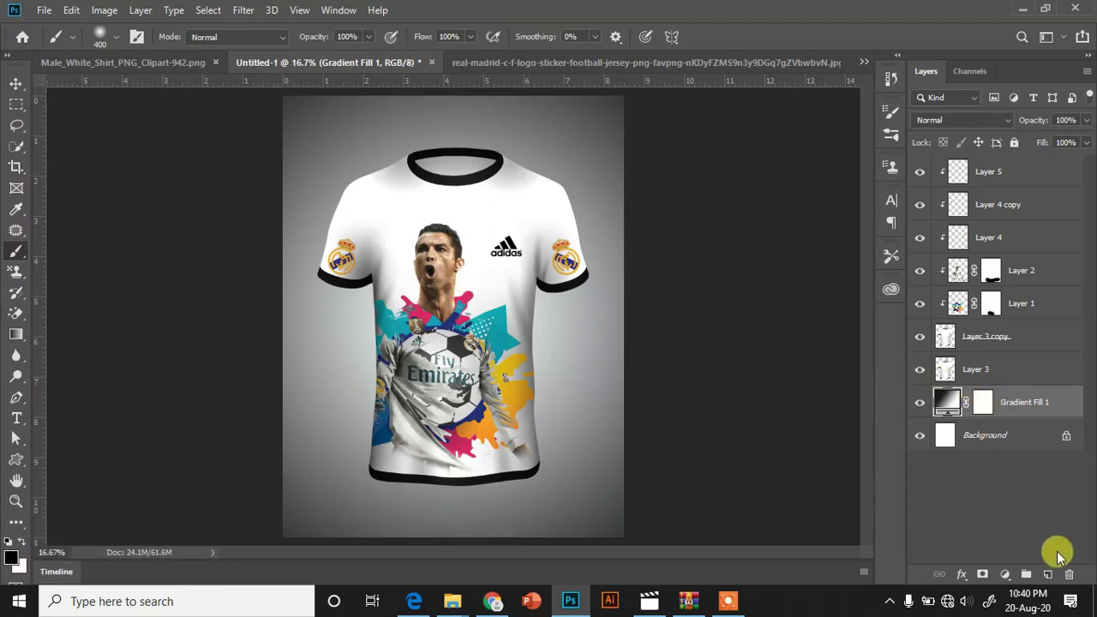
# - Paint a faint grey shadow under the hem on new Layer 6 at 71% opacity, blended Soft Light
pyautogui.click(1051, 574)
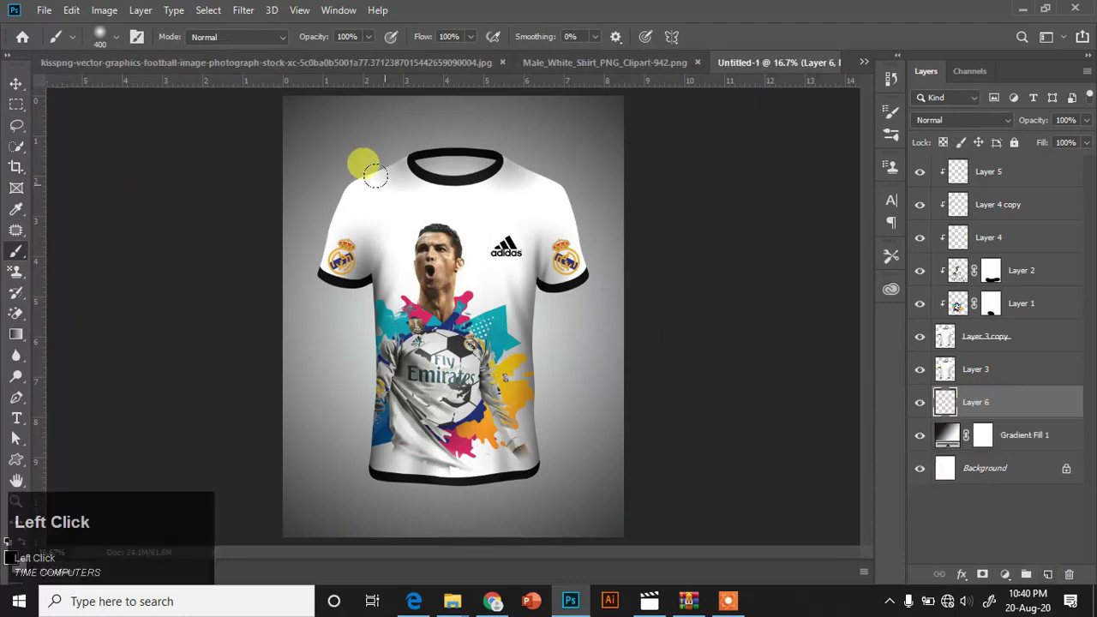
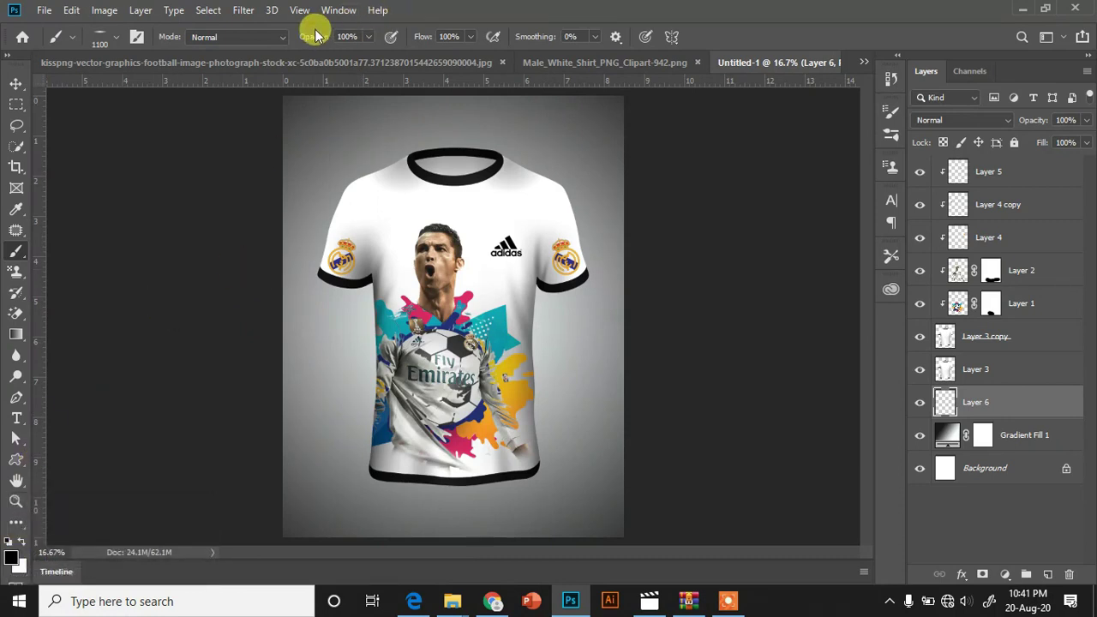
pyautogui.moveTo(312, 42); pyautogui.dragTo(420, 43)
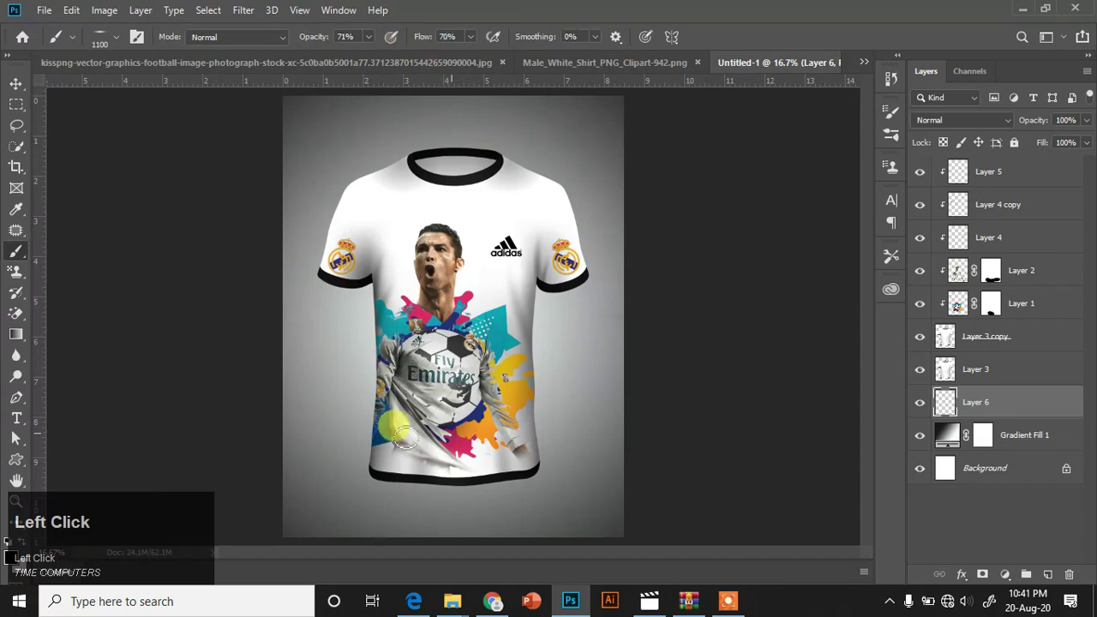
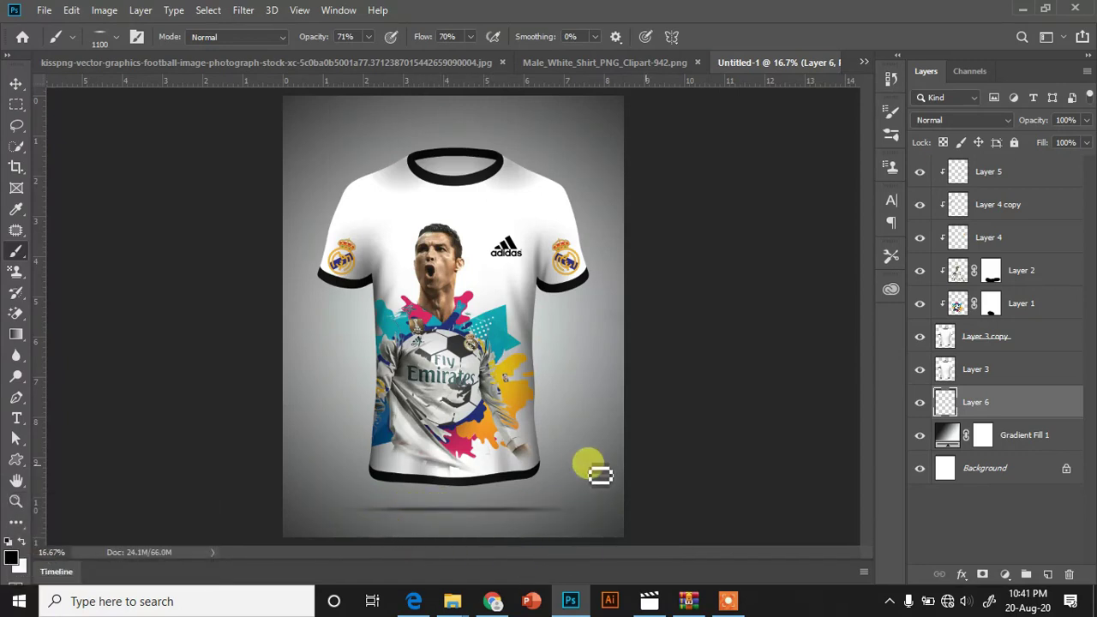
pyautogui.click(1014, 129)
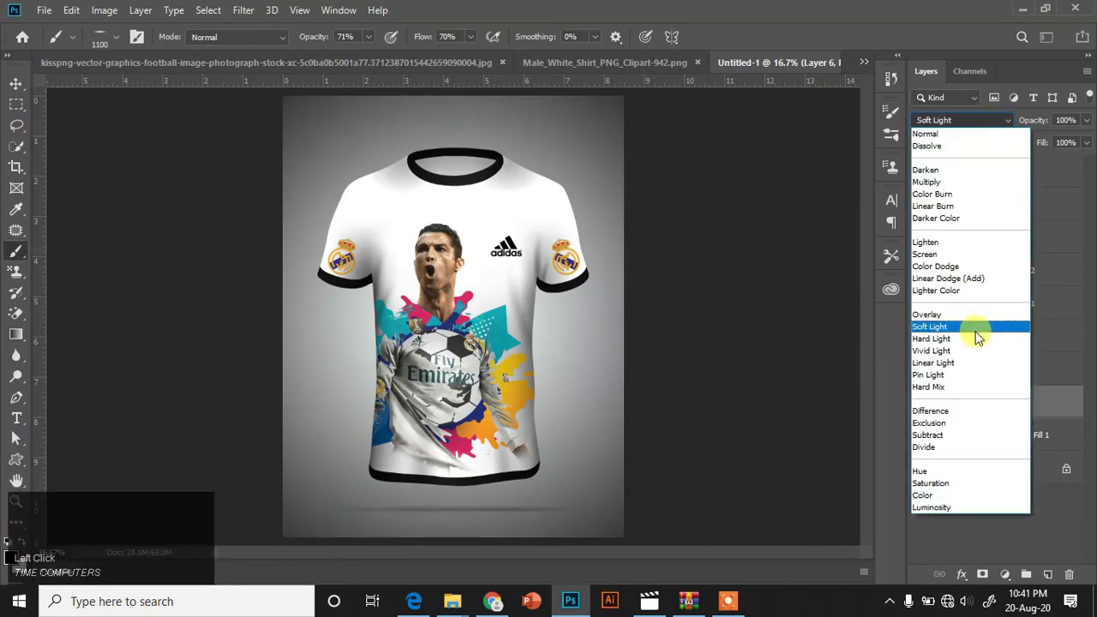
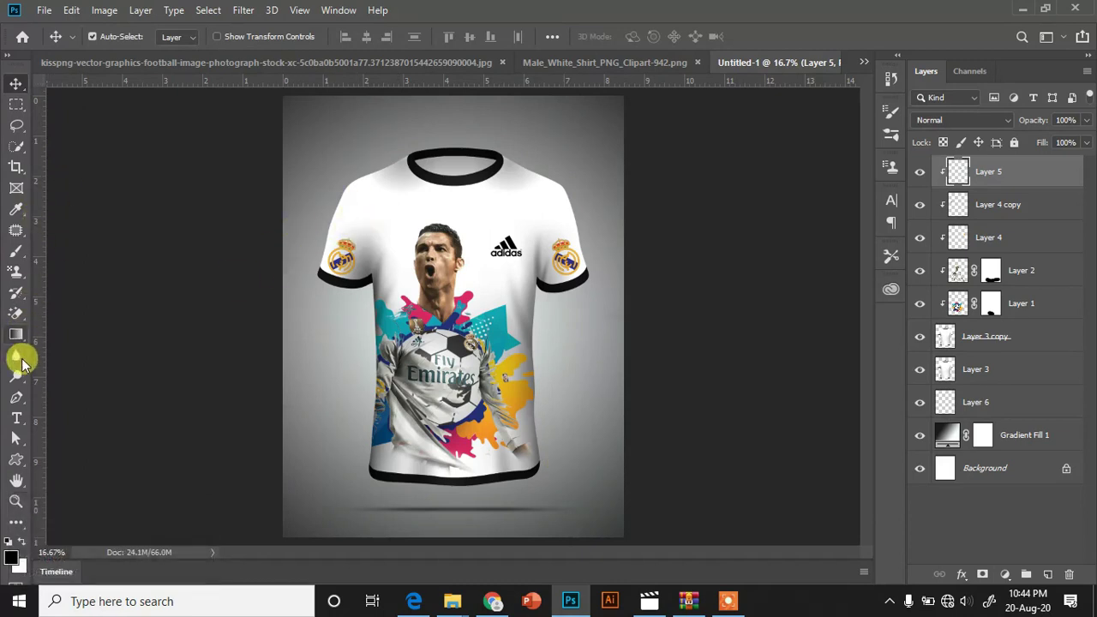
# - Draw a thin black swoosh as Shape 1 under the Adidas logo and clip it
pyautogui.click(29, 400)
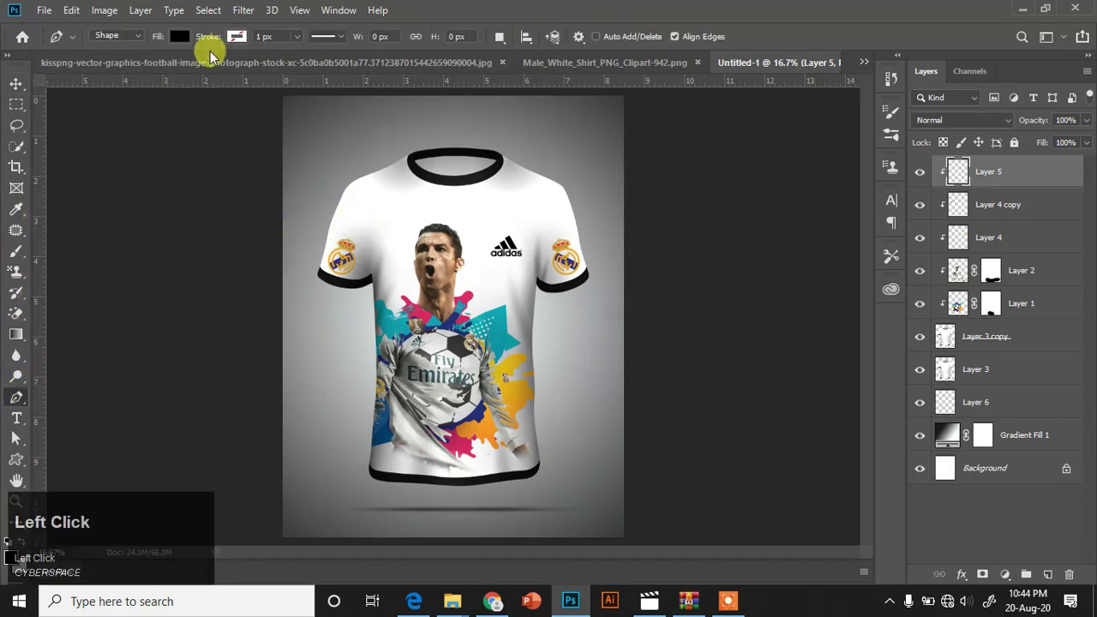
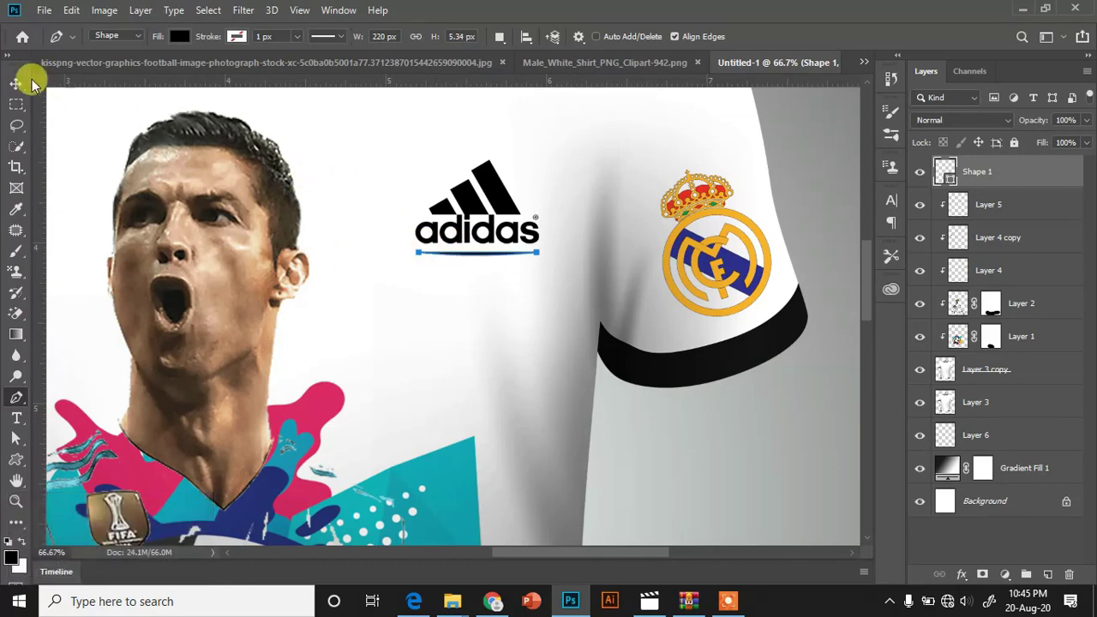
pyautogui.click(25, 85)
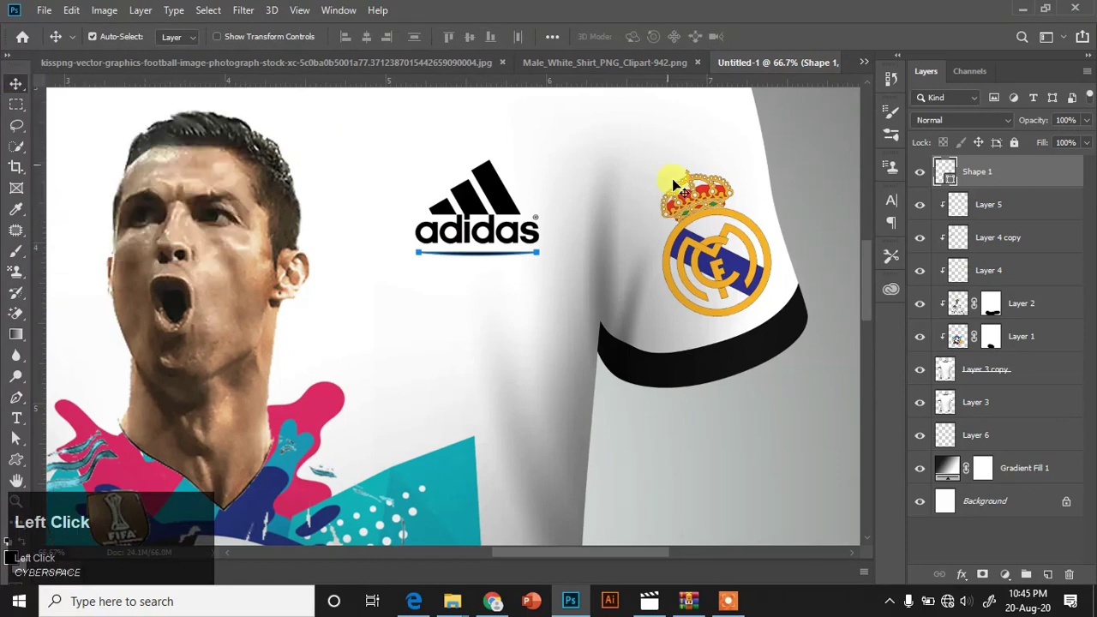
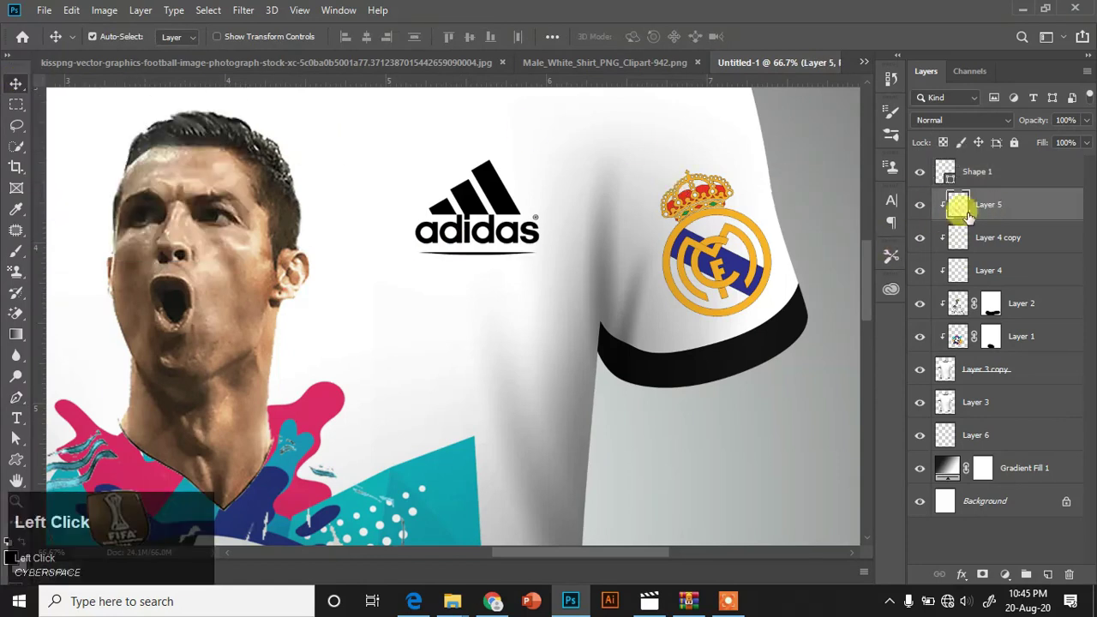
pyautogui.click(987, 182)
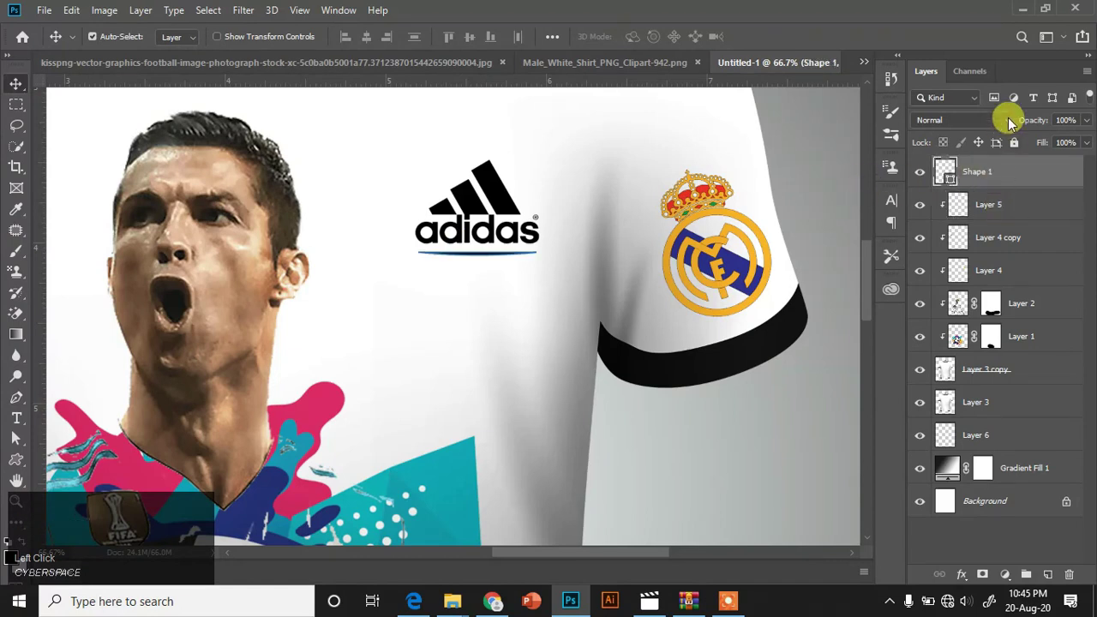